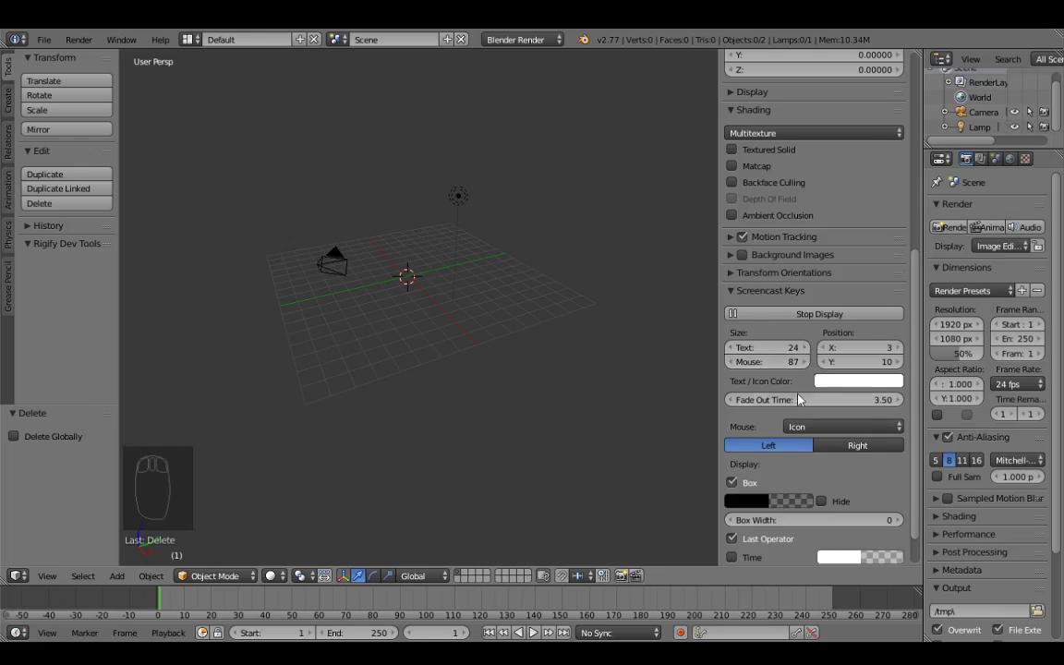
Step: Collapse the Screencast Keys panel so the default camera-and-lamp scene fills the view
drag(738, 486, 756, 124)
scroll(up, 3)
drag(771, 177, 737, 355)
scroll(down, 3)
scroll(down, 3)
drag(735, 255, 430, 249)
drag(449, 248, 218, 486)
key(a)
key(a)
key(a)
key(a)
drag(252, 440, 799, 293)
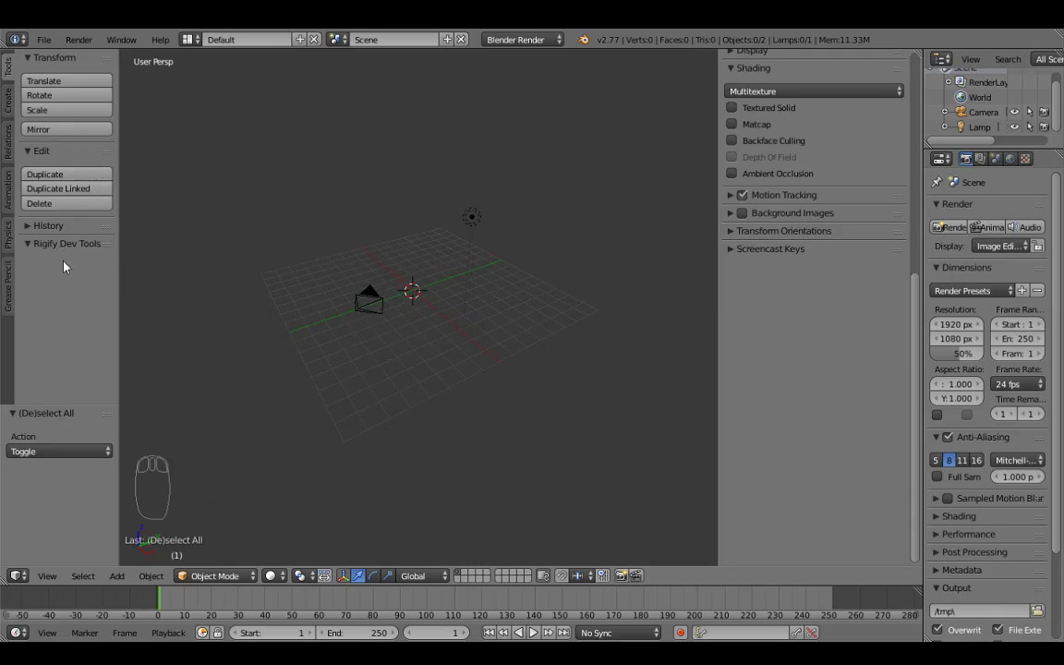
Step: Hide the Tool Shelf and the sidebar with T and N
key(t)
key(t)
key(t)
key(t)
key(t)
key(t)
key(t)
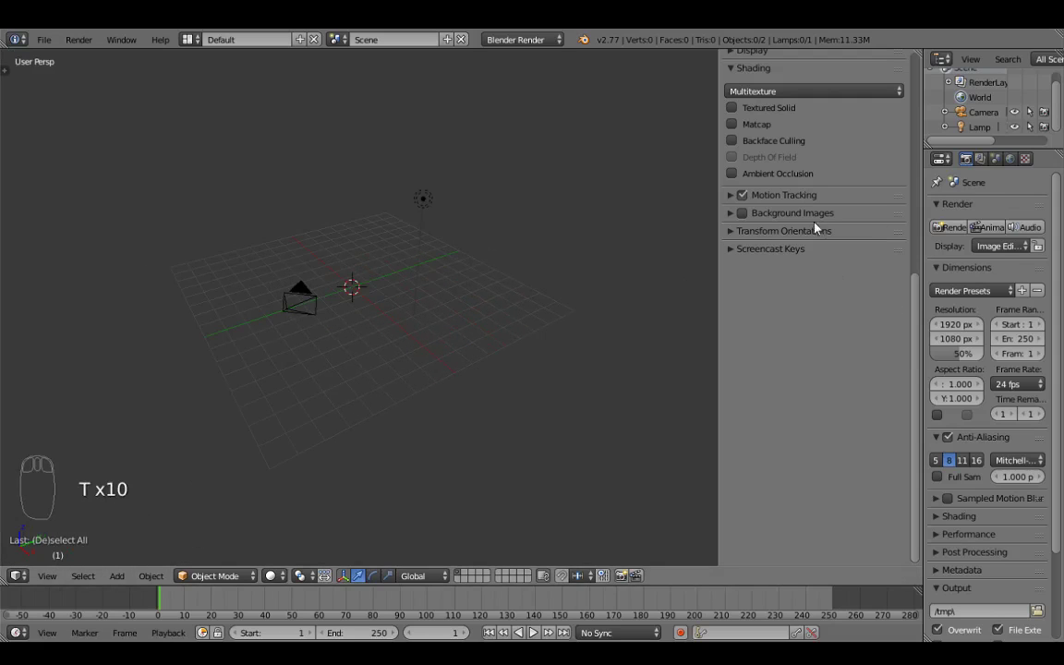
key(n)
key(n)
key(n)
key(n)
key(n)
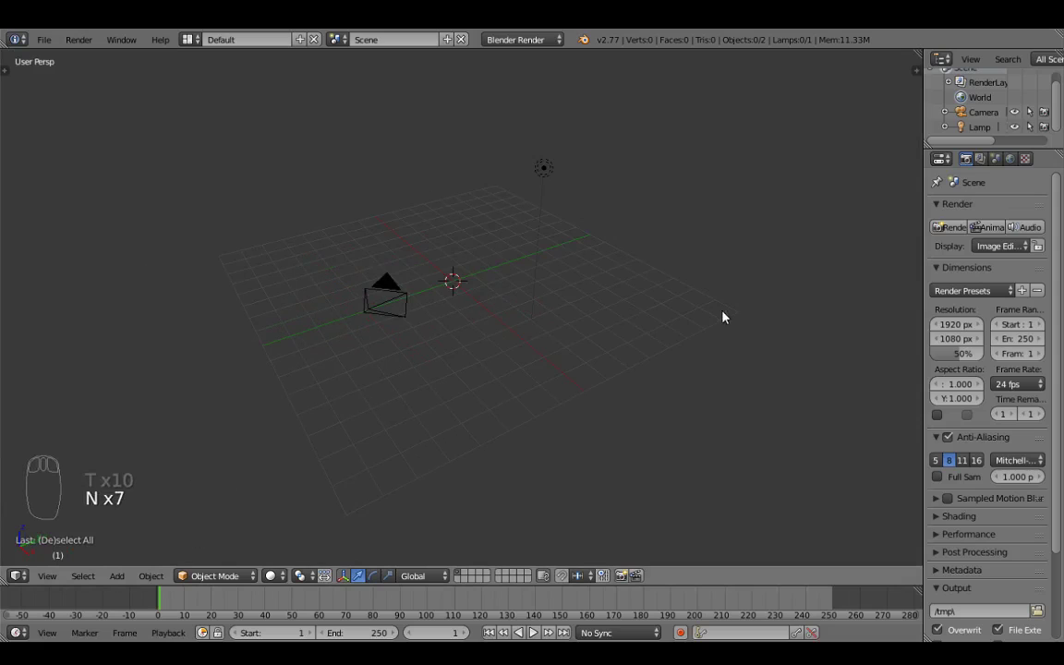
Step: Orbit around the empty scene and pull down the File menu
drag(654, 292, 475, 266)
drag(498, 280, 636, 285)
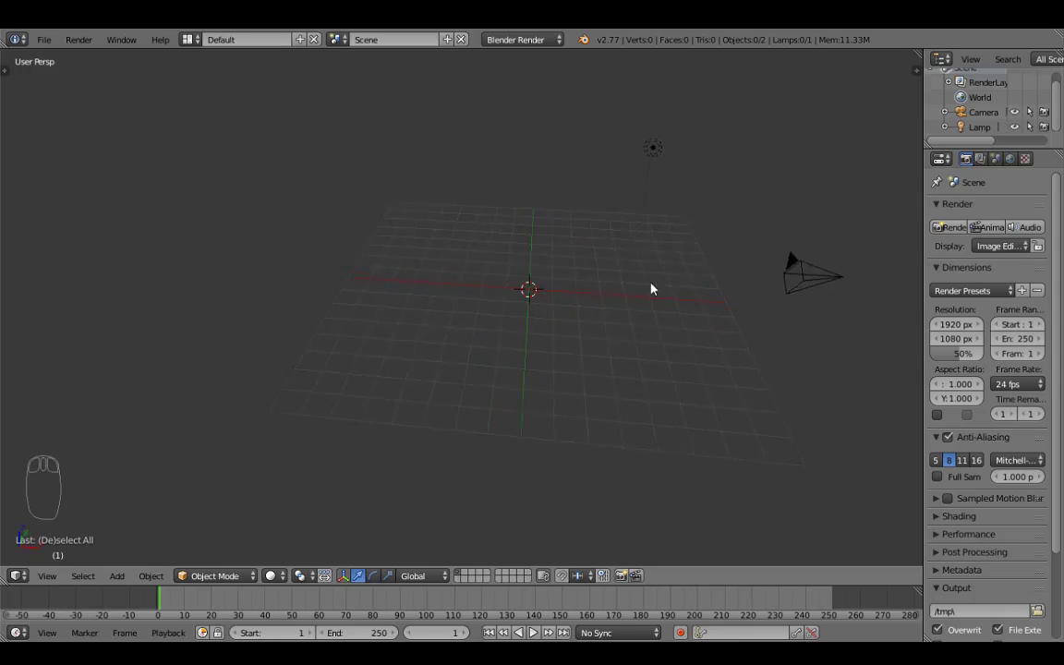
drag(616, 296, 642, 301)
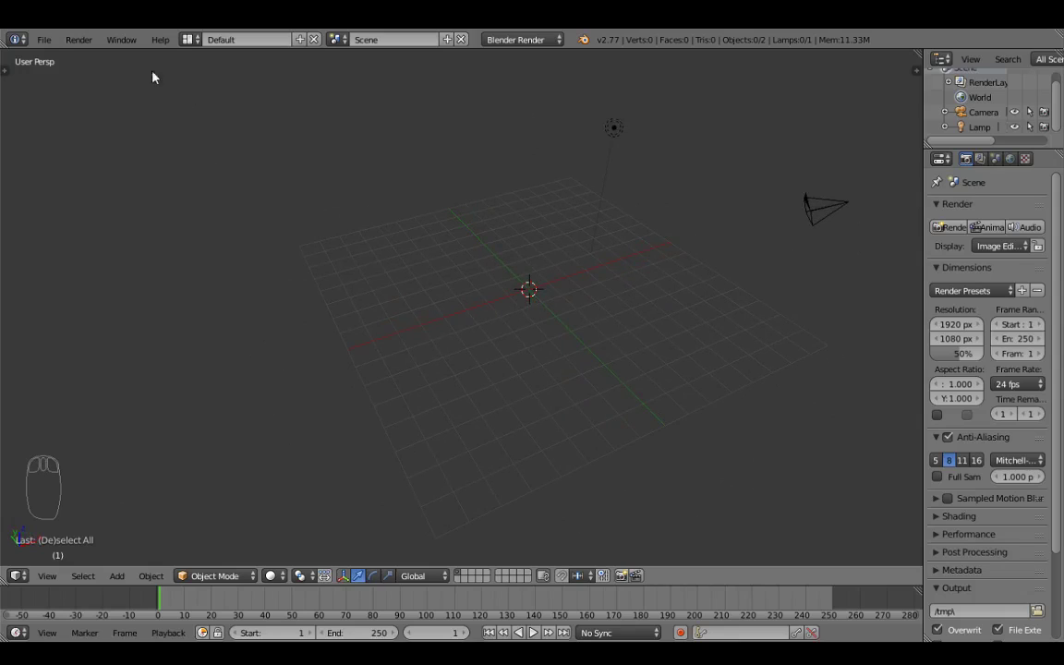
drag(56, 49, 91, 158)
Step: Choose User Preferences from the File menu
click(90, 157)
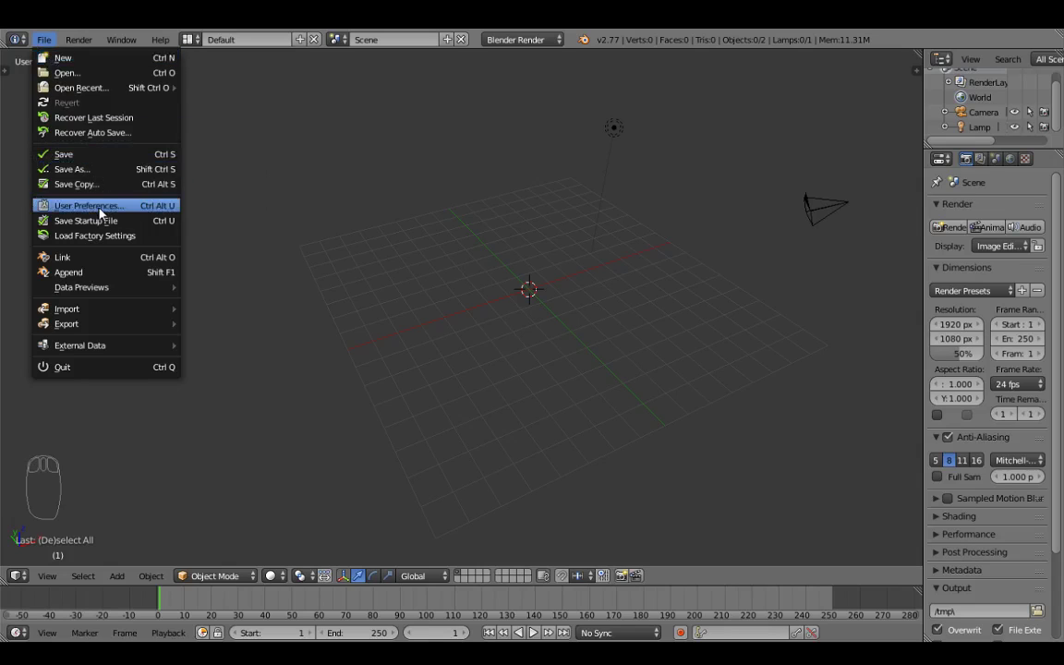
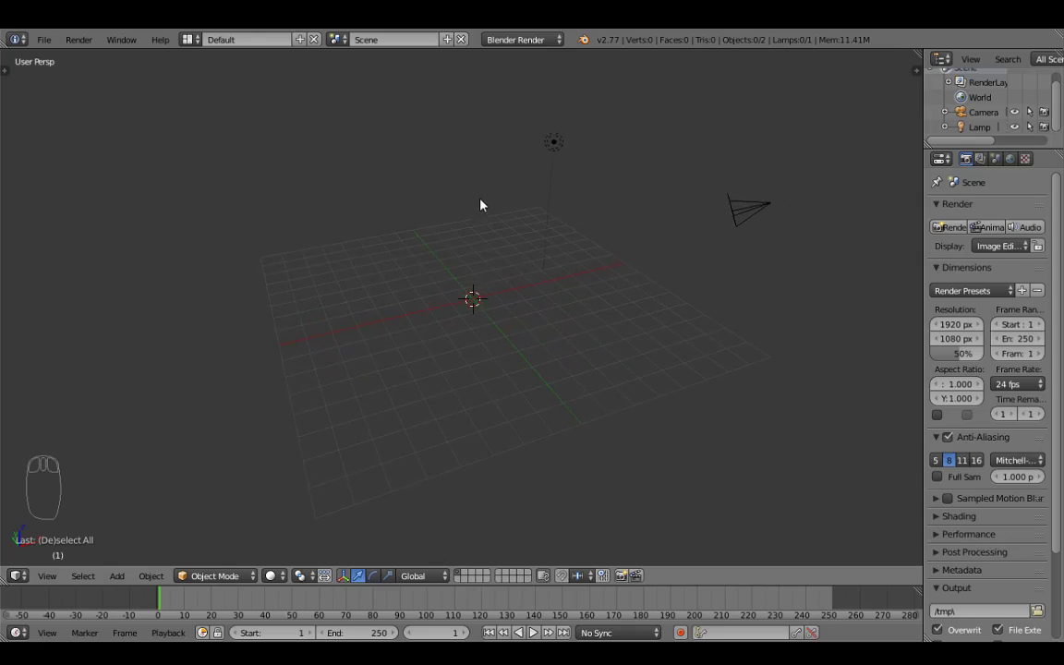
Step: Add a mesh cube at the origin via Shift+A
drag(536, 220, 575, 233)
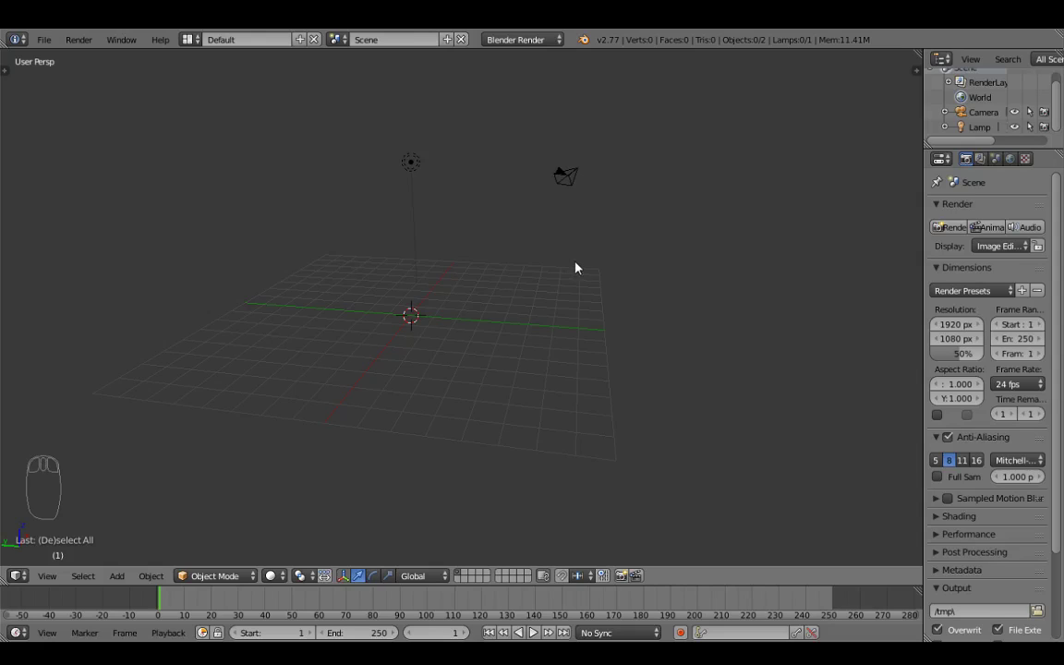
drag(575, 261, 551, 275)
drag(552, 273, 500, 276)
key(shift+a)
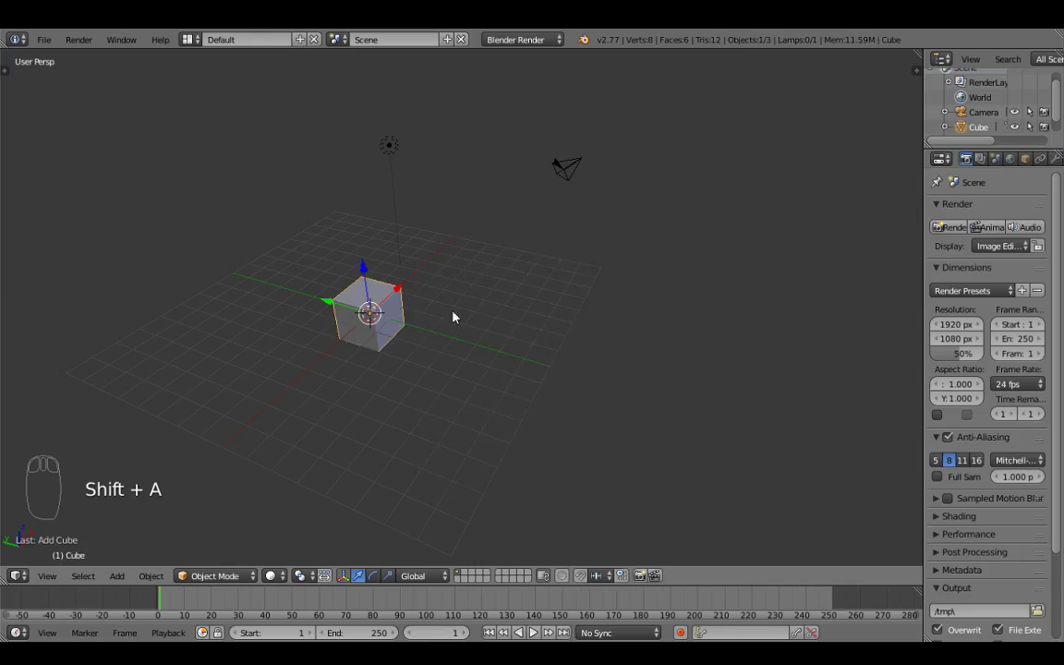
drag(412, 333, 477, 299)
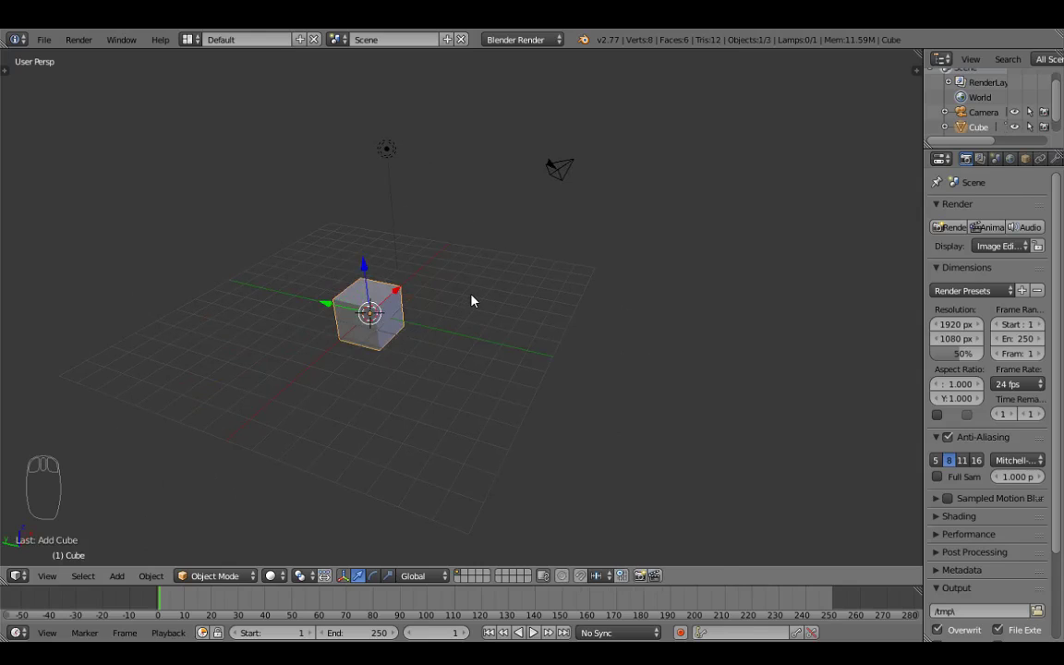
Step: Show the cube's transform values in the N sidebar and widen the Properties editor toward the Scene tab
key(n)
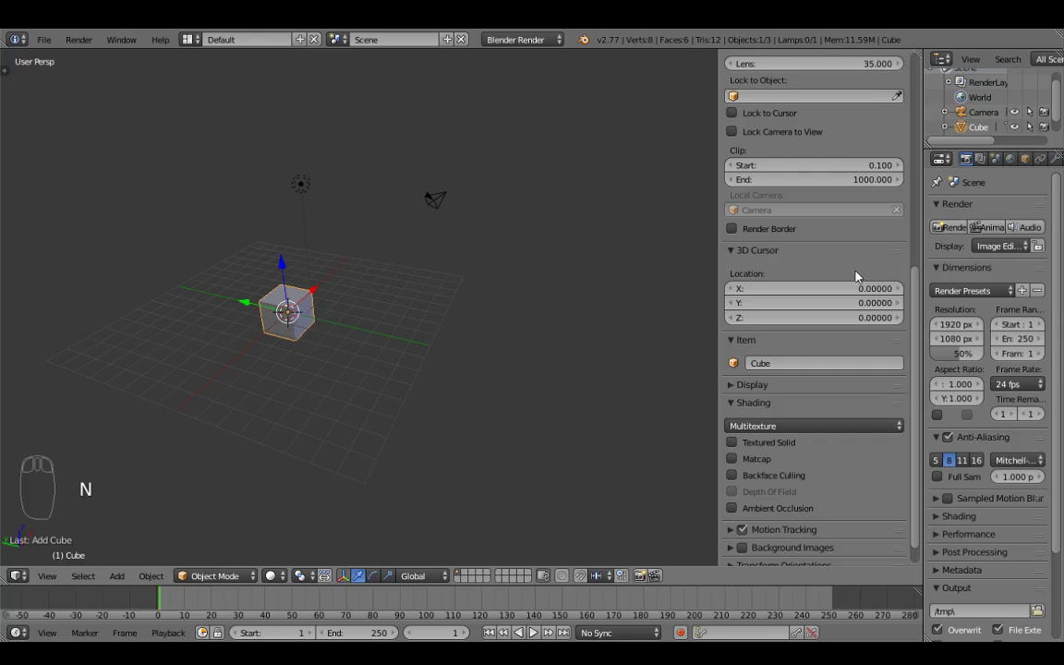
drag(817, 254, 764, 228)
scroll(up, 3)
scroll(up, 3)
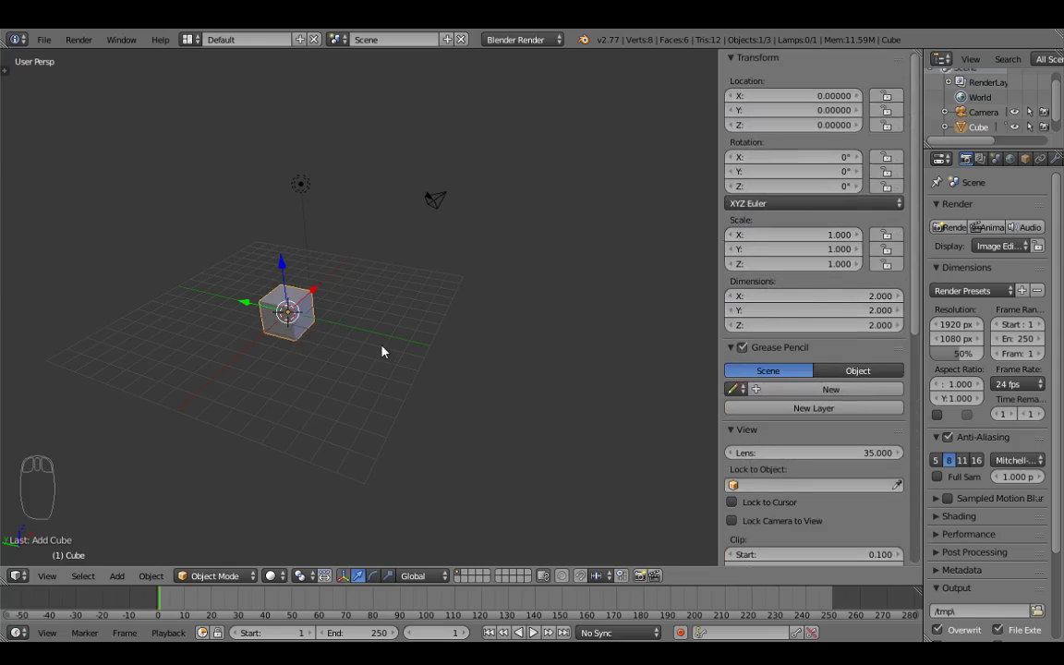
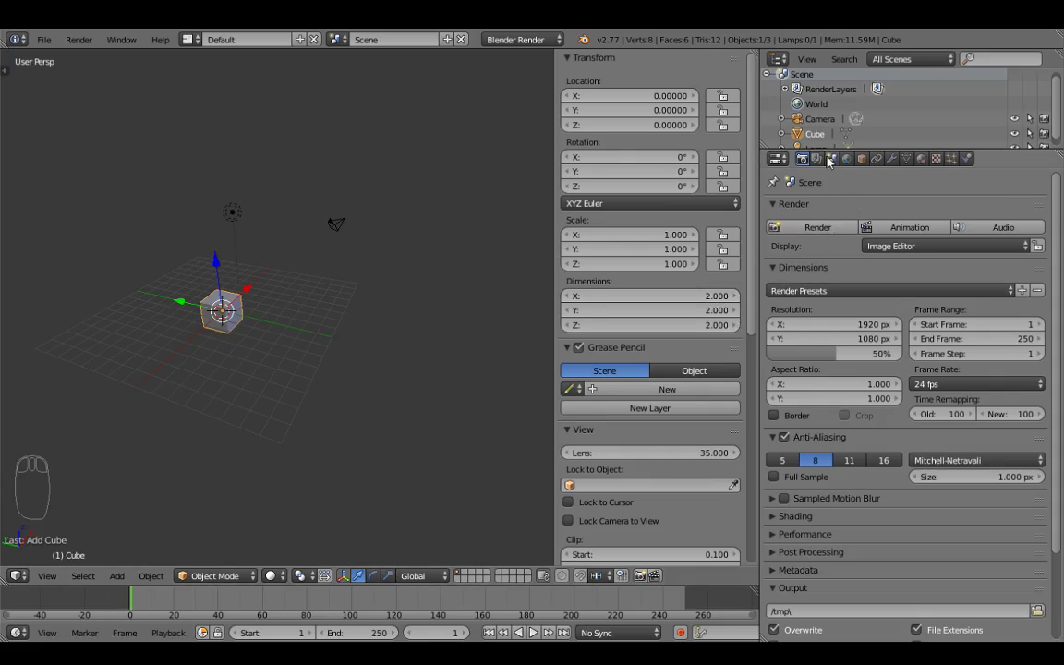
Step: Switch scene units to Imperial and zoom in on the now 2' × 2' × 6' tall box
drag(839, 168, 833, 164)
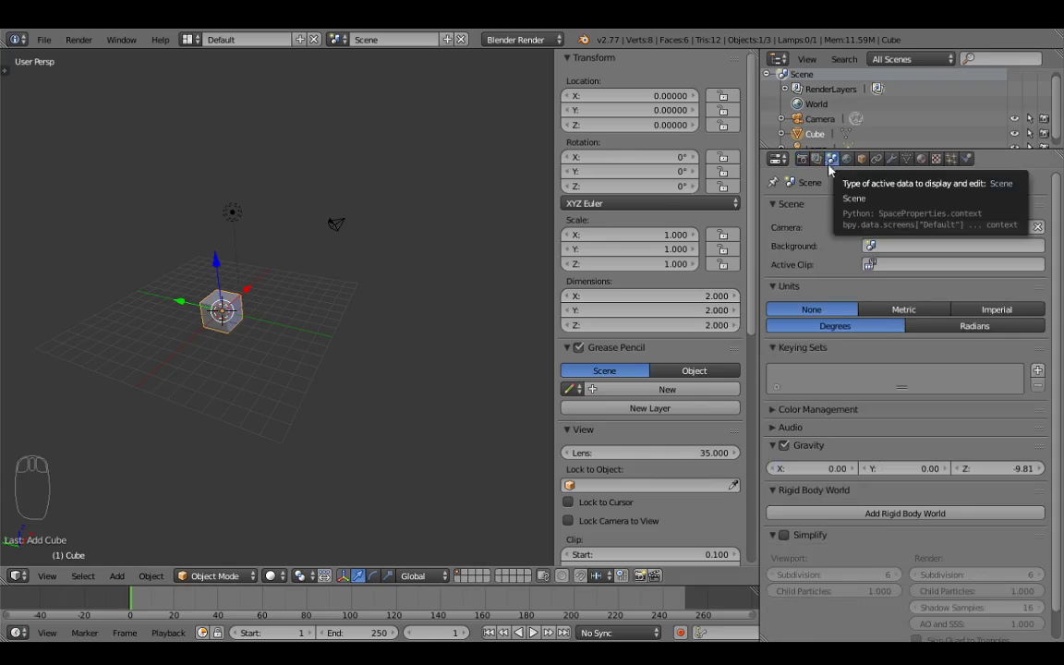
drag(1003, 315, 556, 346)
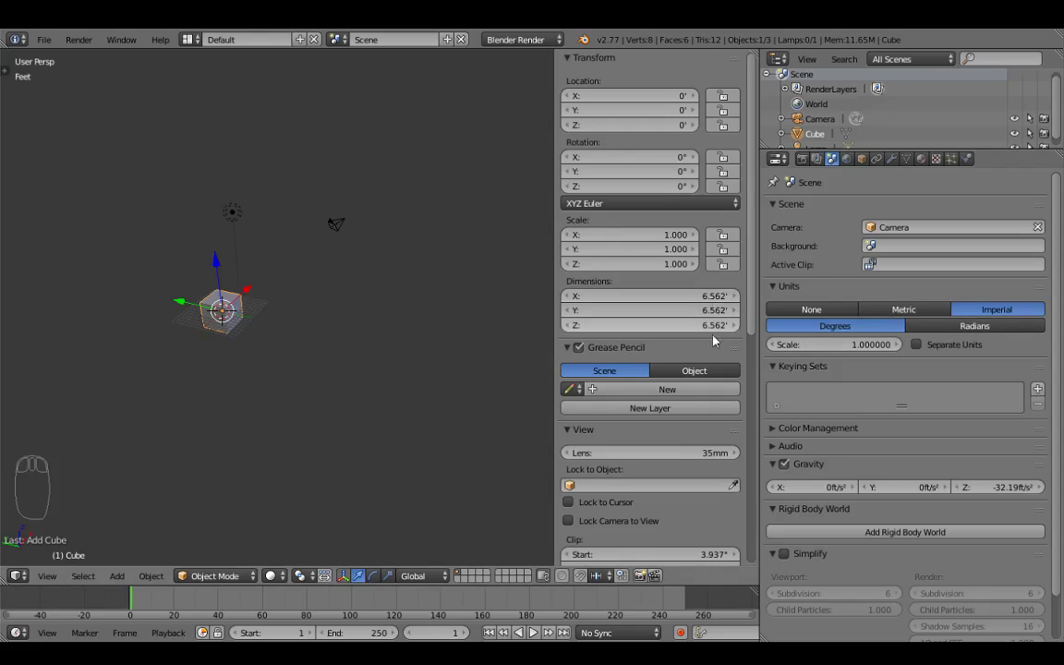
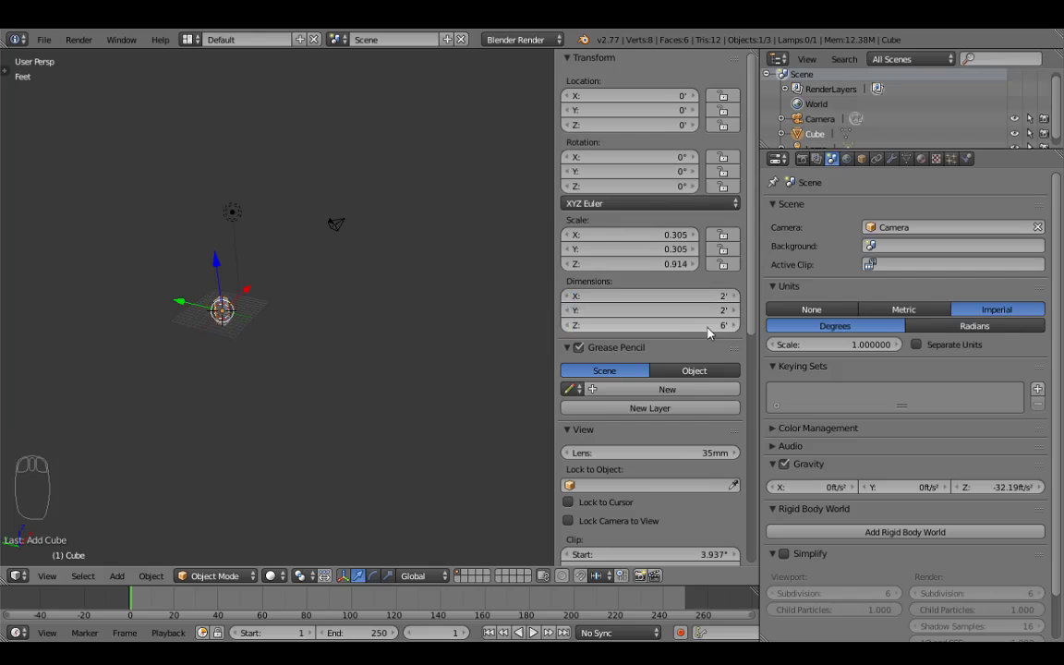
drag(216, 319, 319, 295)
drag(321, 291, 257, 316)
drag(257, 317, 686, 164)
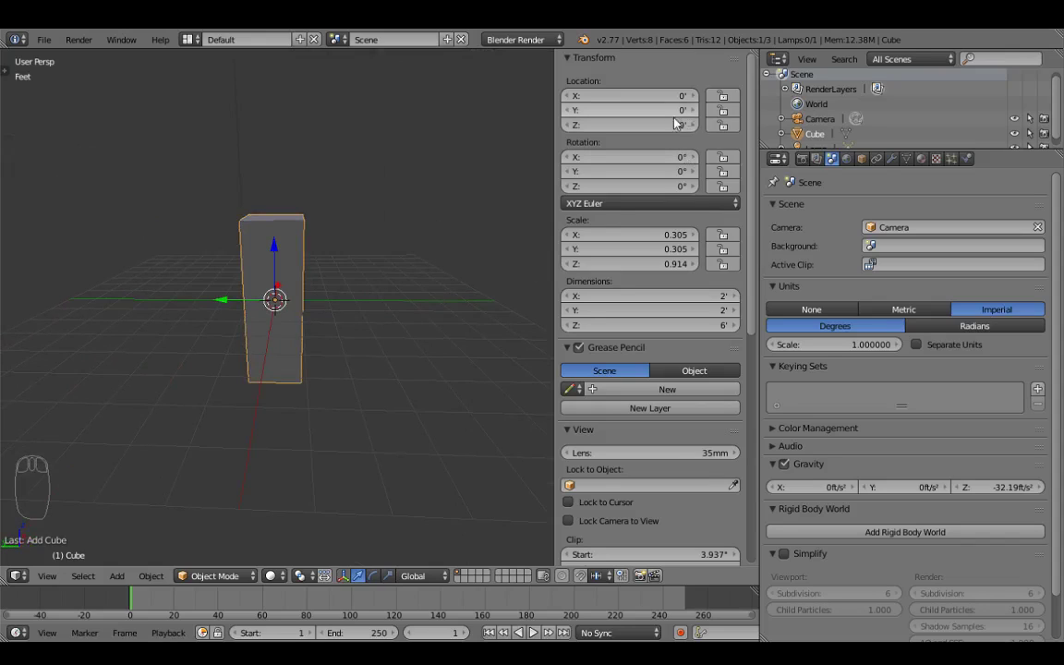
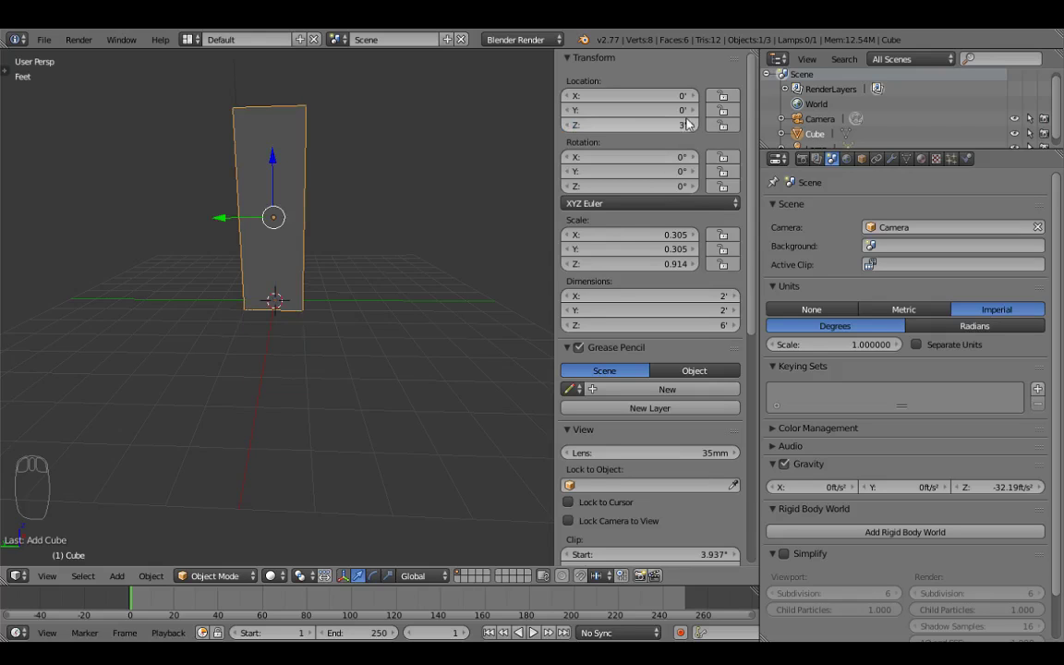
Step: View the box from the front in orthographic projection (numpad 1, numpad 5)
drag(462, 218, 315, 238)
drag(379, 263, 402, 269)
drag(412, 267, 310, 272)
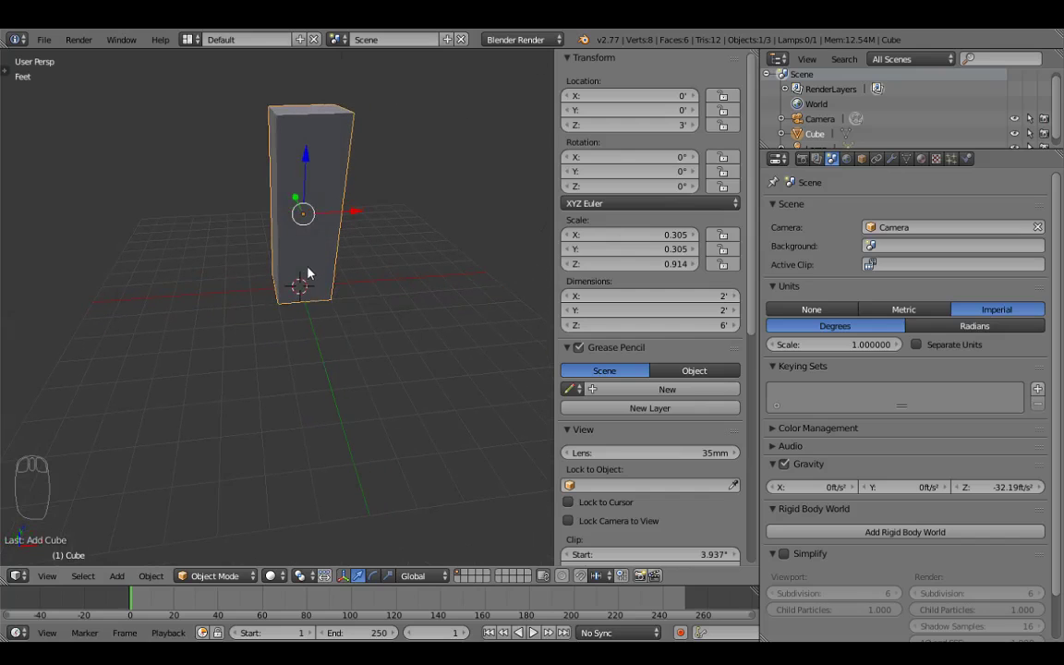
key(KP_1)
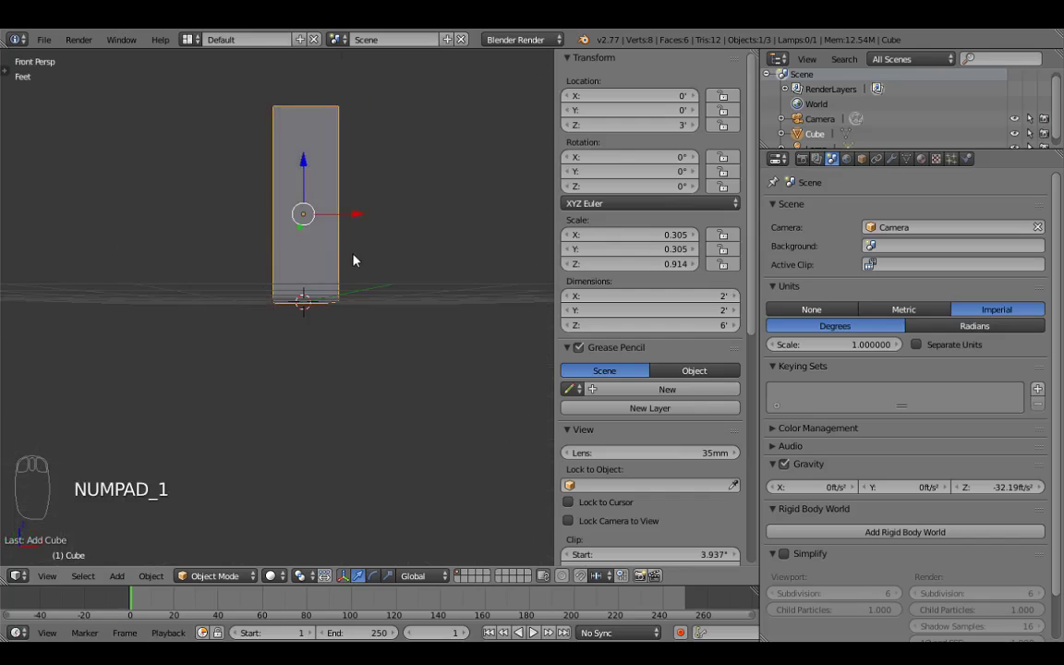
drag(368, 240, 323, 254)
key(KP_5)
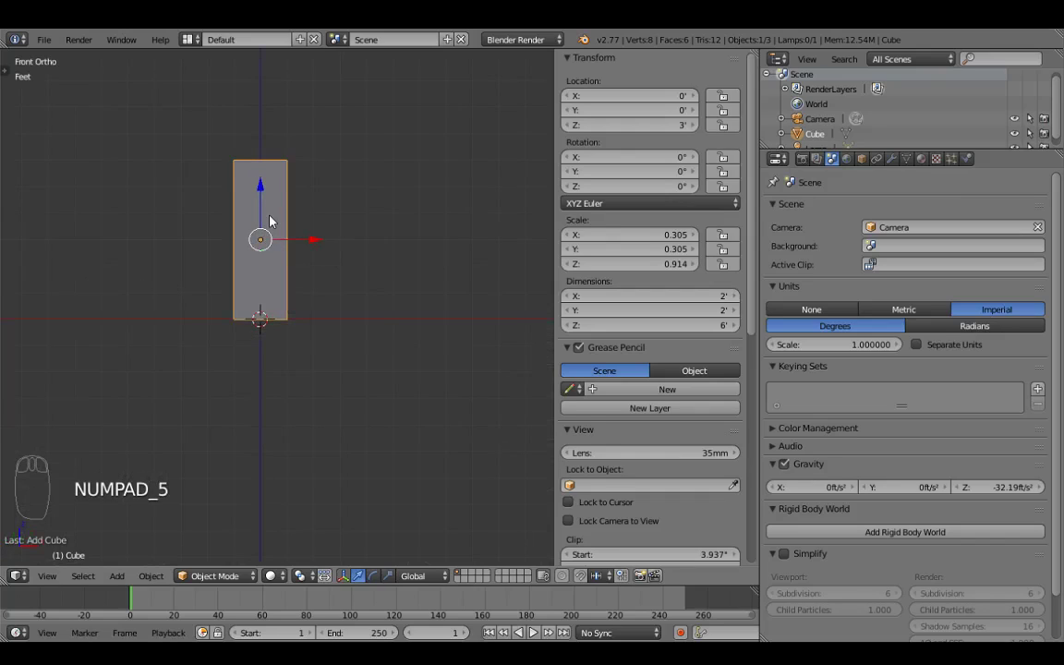
drag(334, 227, 258, 283)
drag(252, 282, 345, 280)
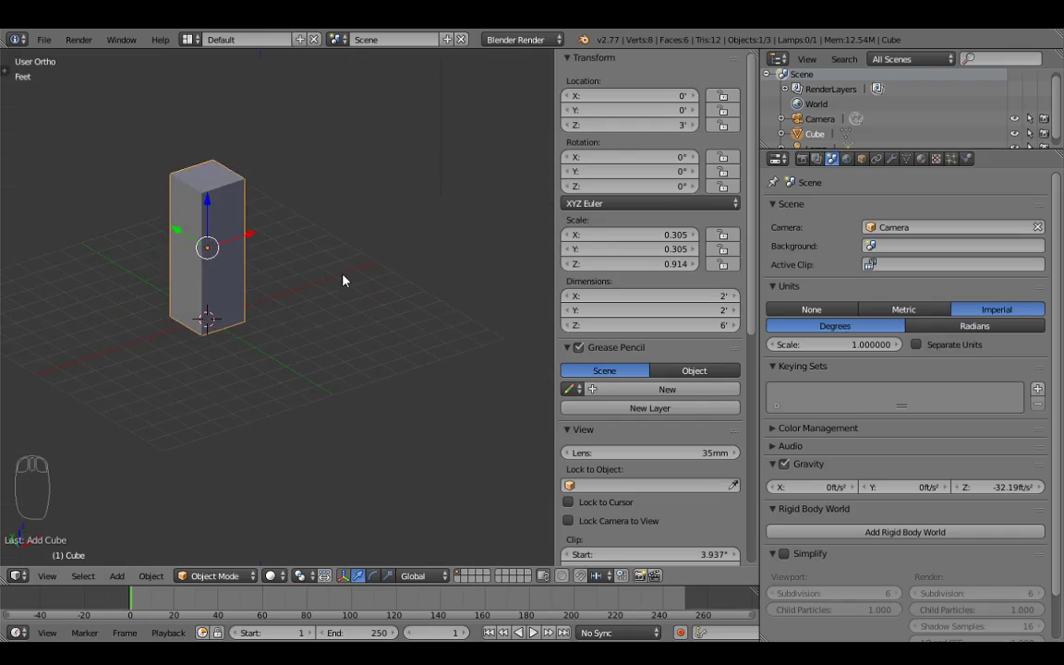
drag(344, 278, 377, 274)
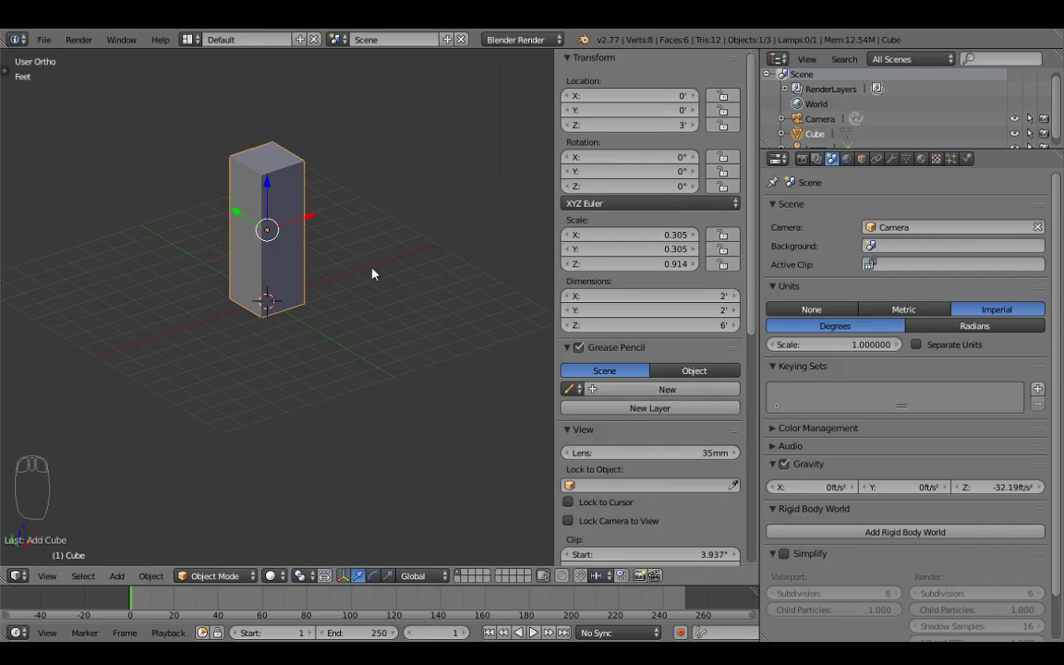
drag(371, 273, 246, 271)
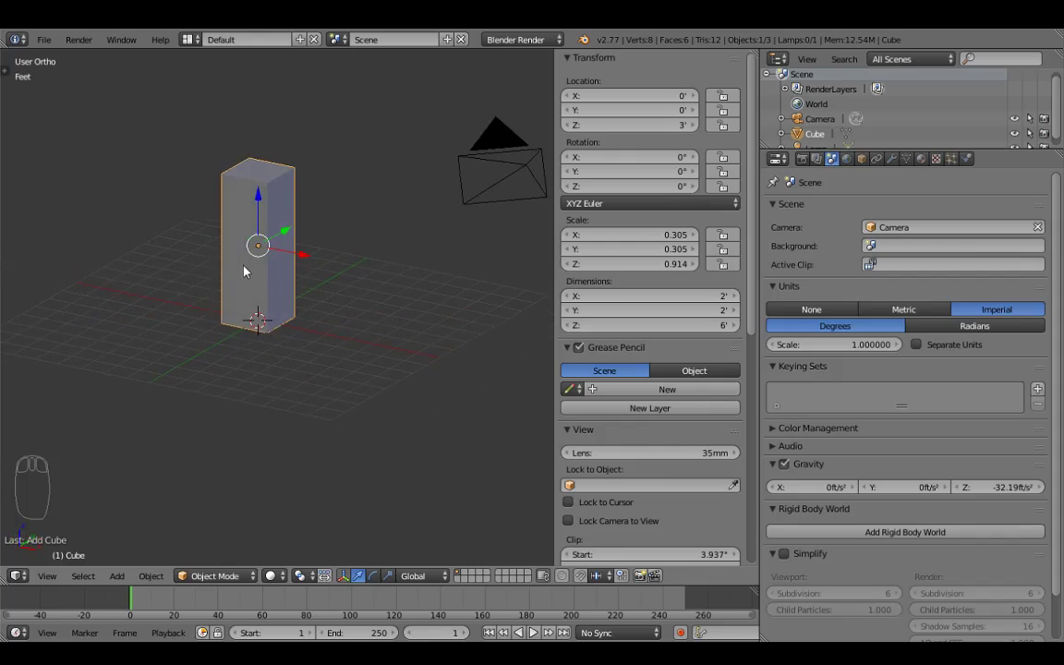
key(KP_1)
Step: Move the 6-foot box about 8.6' along X, raised 3' so it stands on the grid
drag(323, 252, 307, 262)
drag(307, 261, 307, 266)
drag(307, 262, 395, 350)
drag(305, 292, 324, 265)
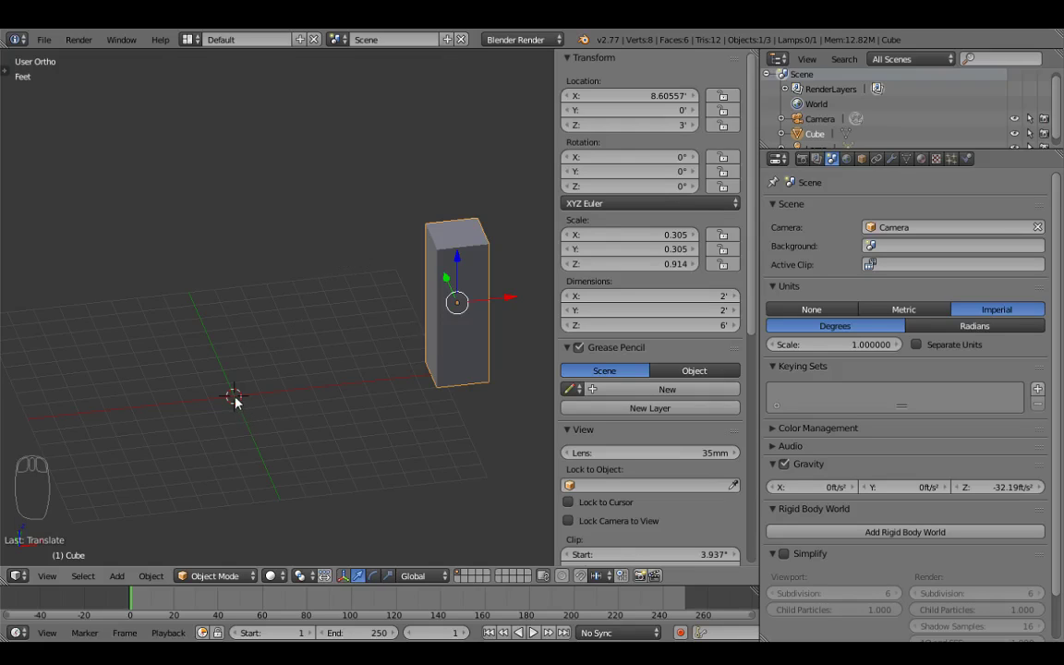
drag(257, 371, 230, 389)
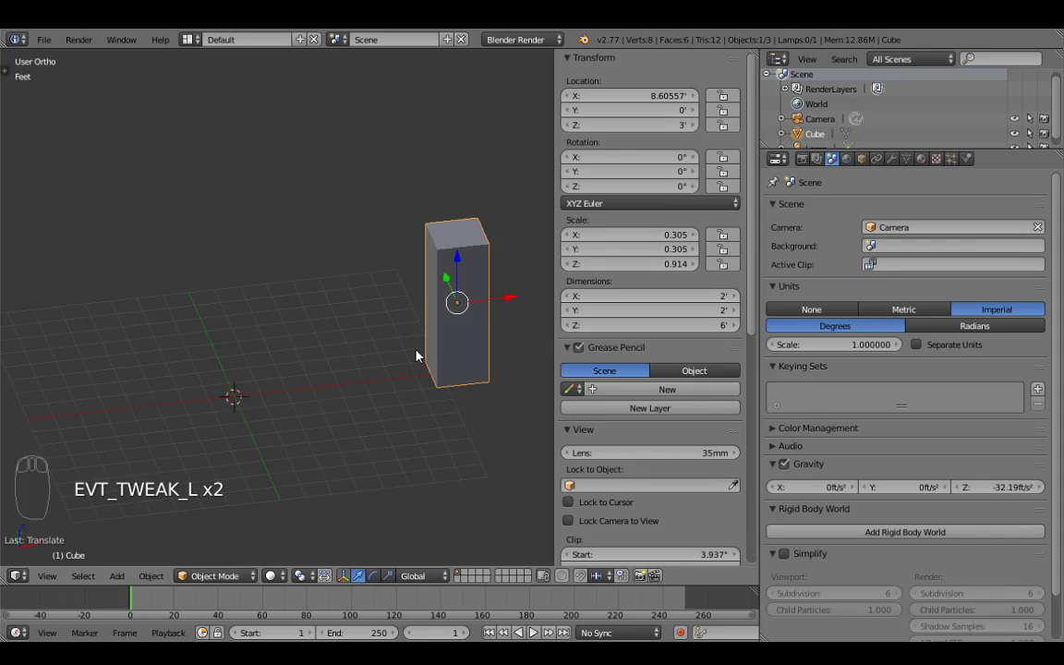
Step: Reach File > Import to bring in Images as Planes
key(shift+s)
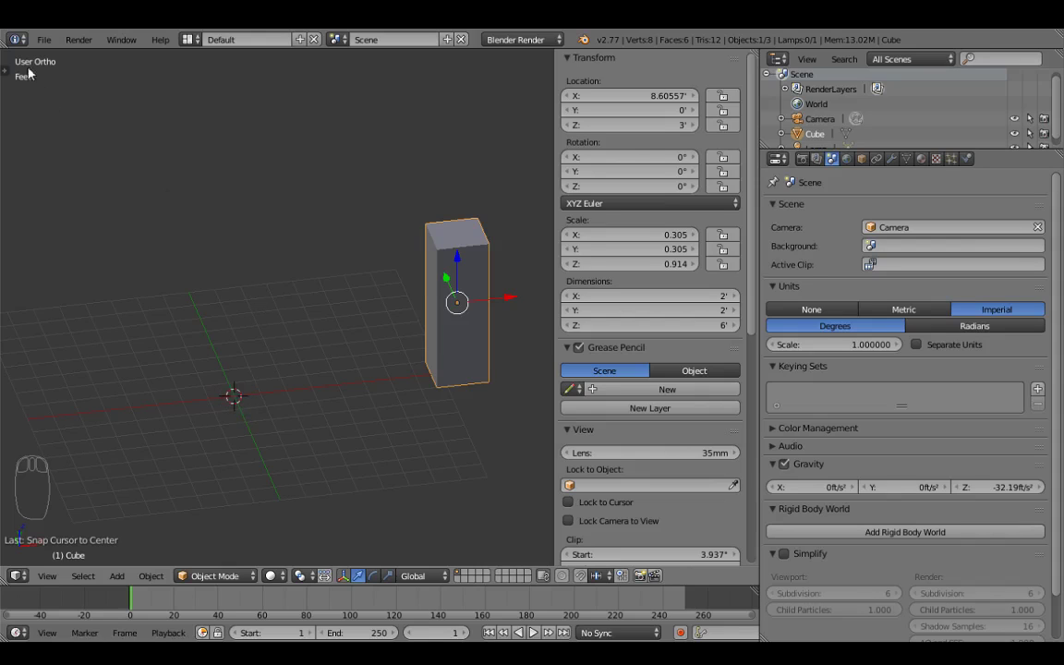
drag(53, 44, 126, 313)
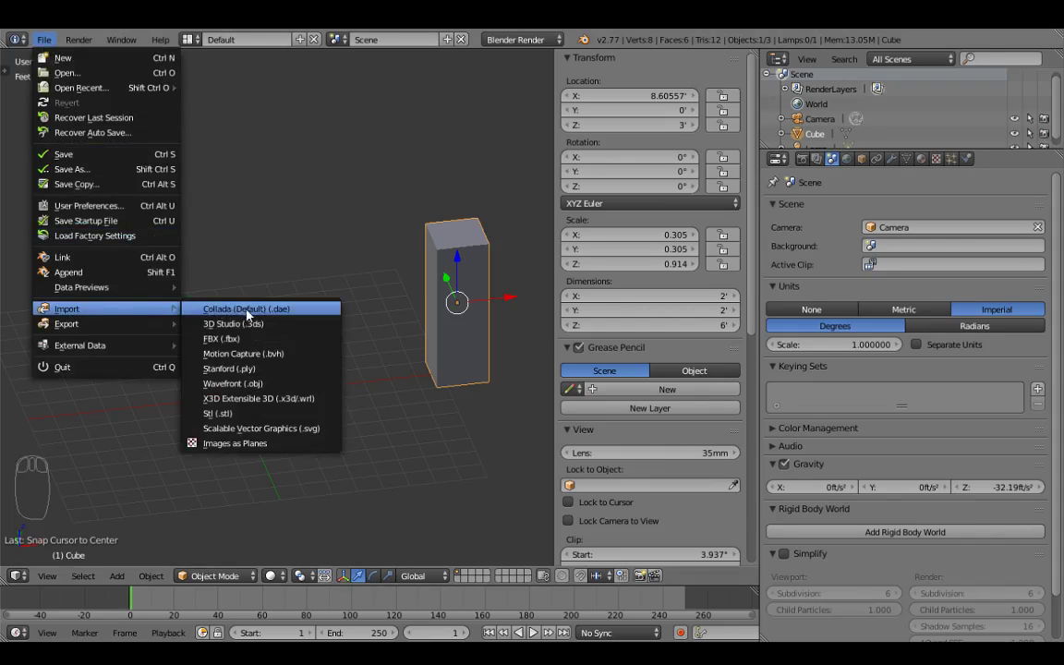
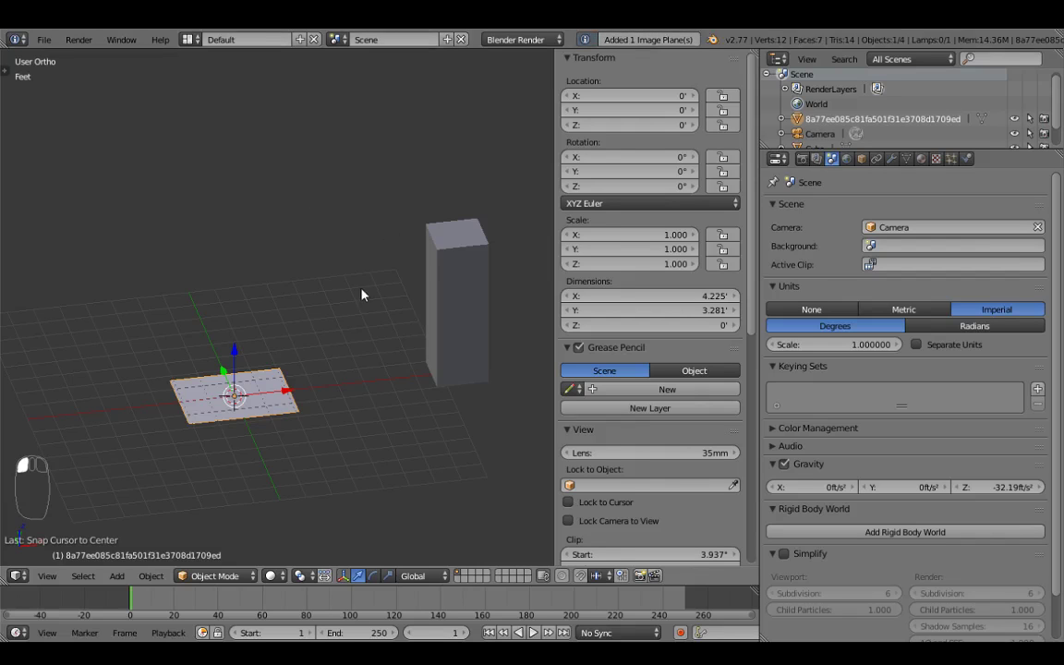
Step: Hide the N panel and set viewport shading to Texture so the Batman drawing shows on the plane
drag(382, 270, 309, 384)
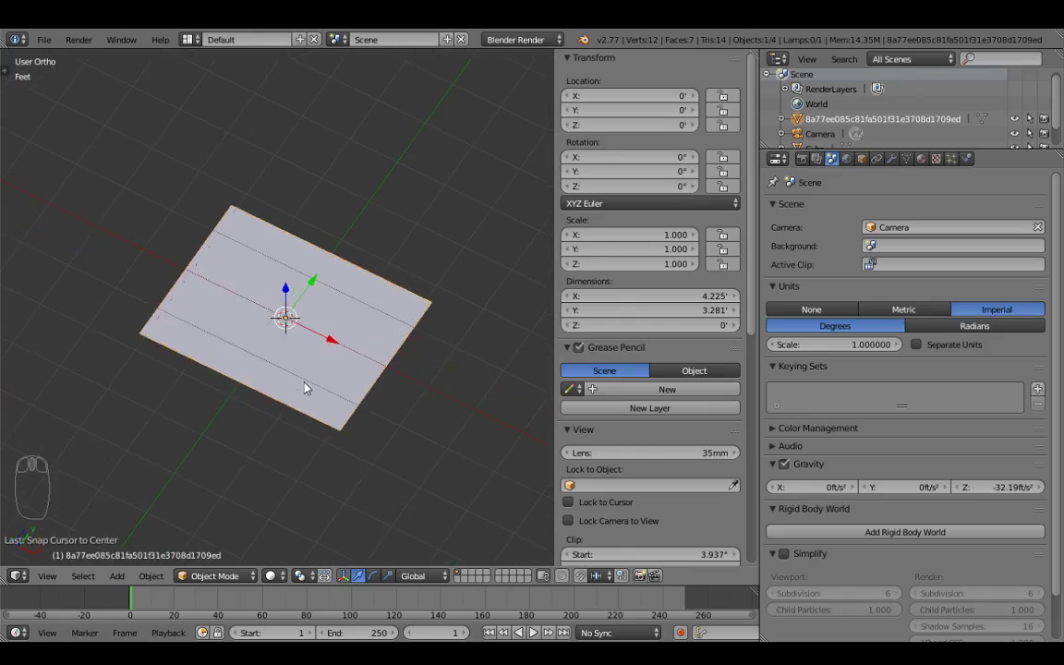
drag(317, 356, 560, 349)
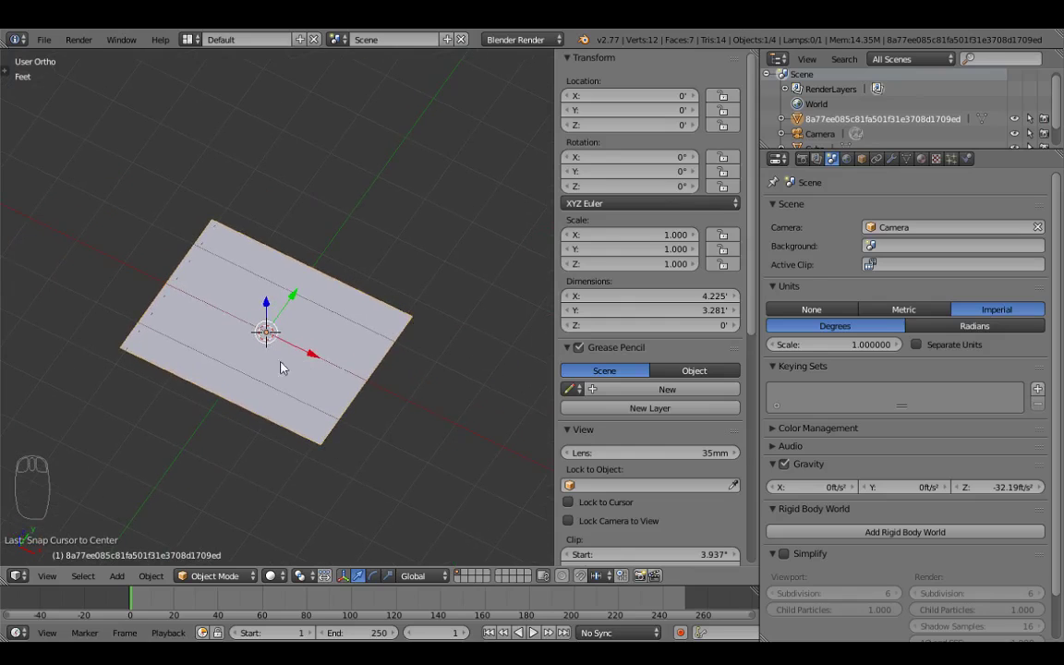
key(n)
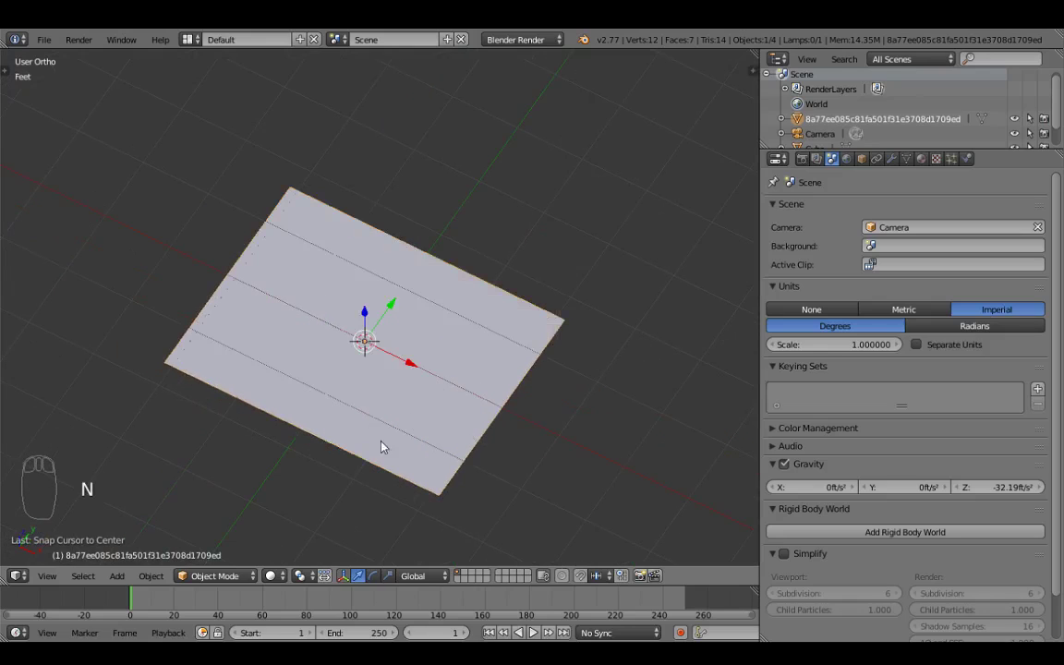
drag(285, 583, 285, 581)
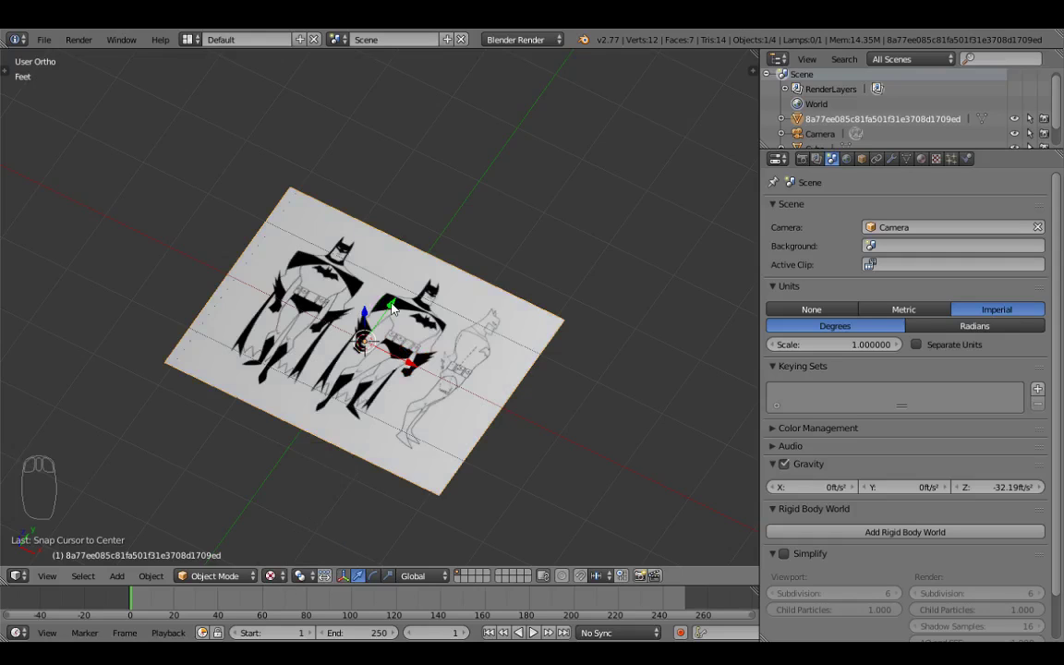
Step: Orbit to look at the plane and go to its Material properties
drag(354, 317, 656, 248)
drag(926, 169, 925, 169)
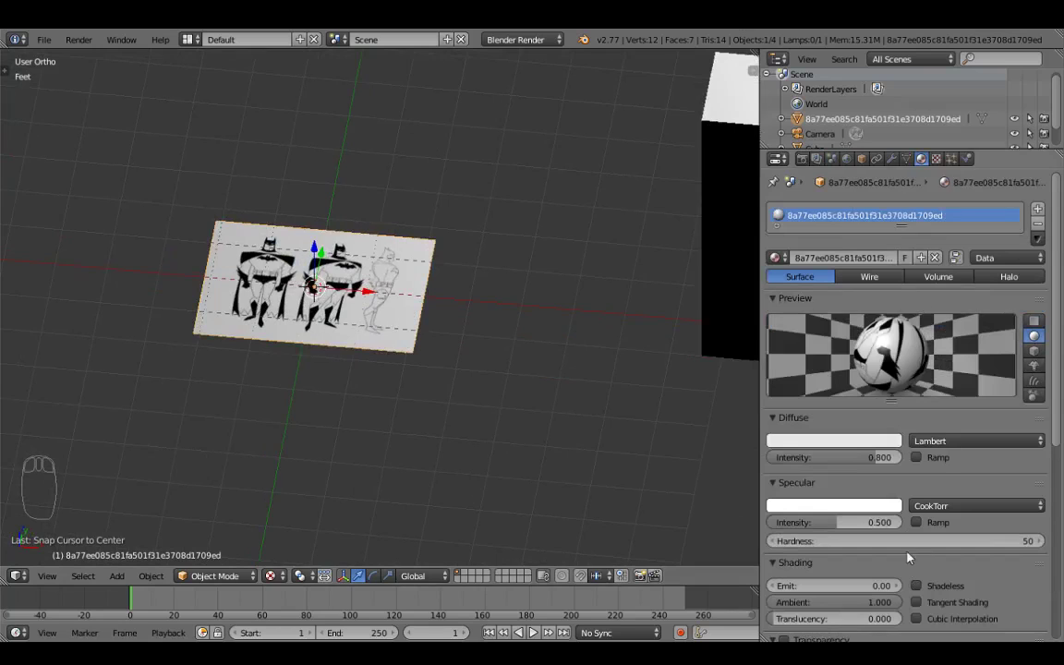
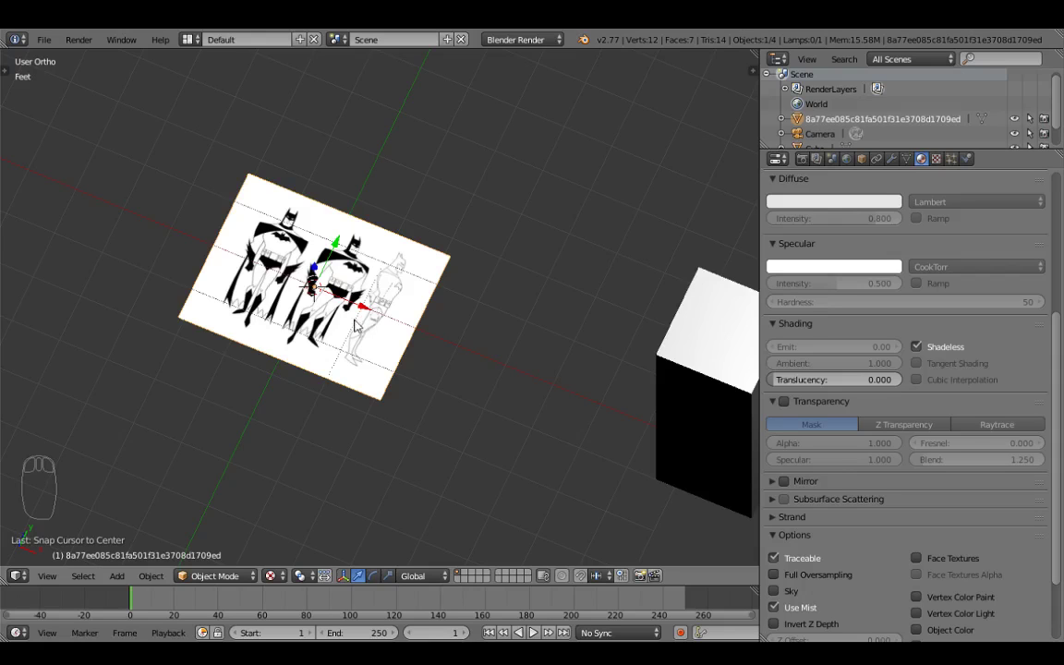
Step: Orbit to check the shadeless, evenly lit Batman plane from a low angle
drag(327, 306, 363, 283)
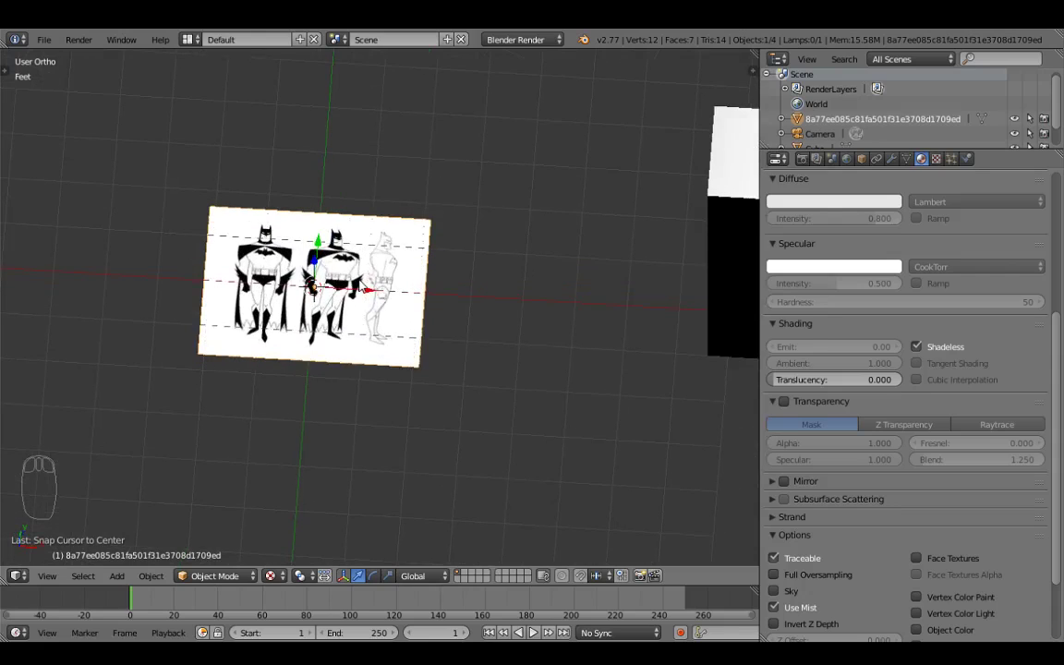
drag(376, 278, 448, 235)
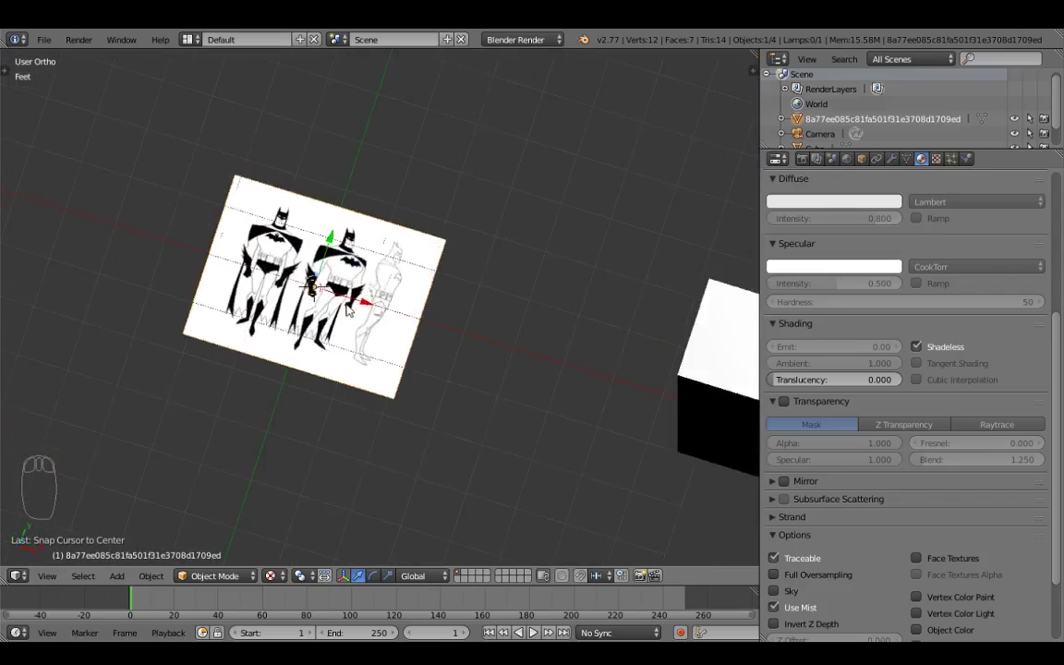
drag(681, 290, 341, 175)
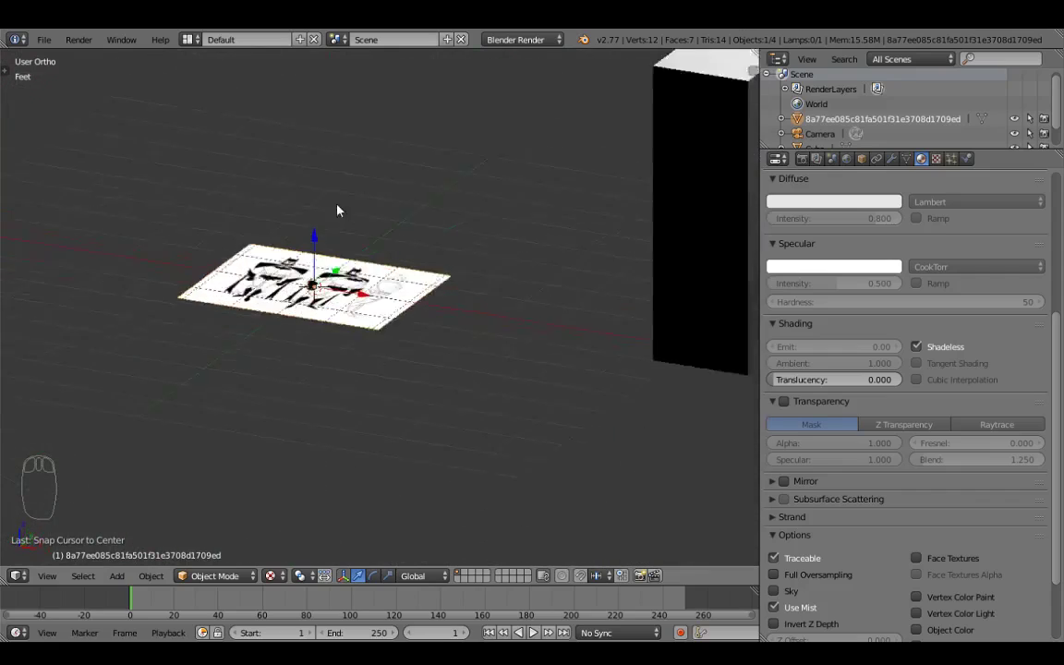
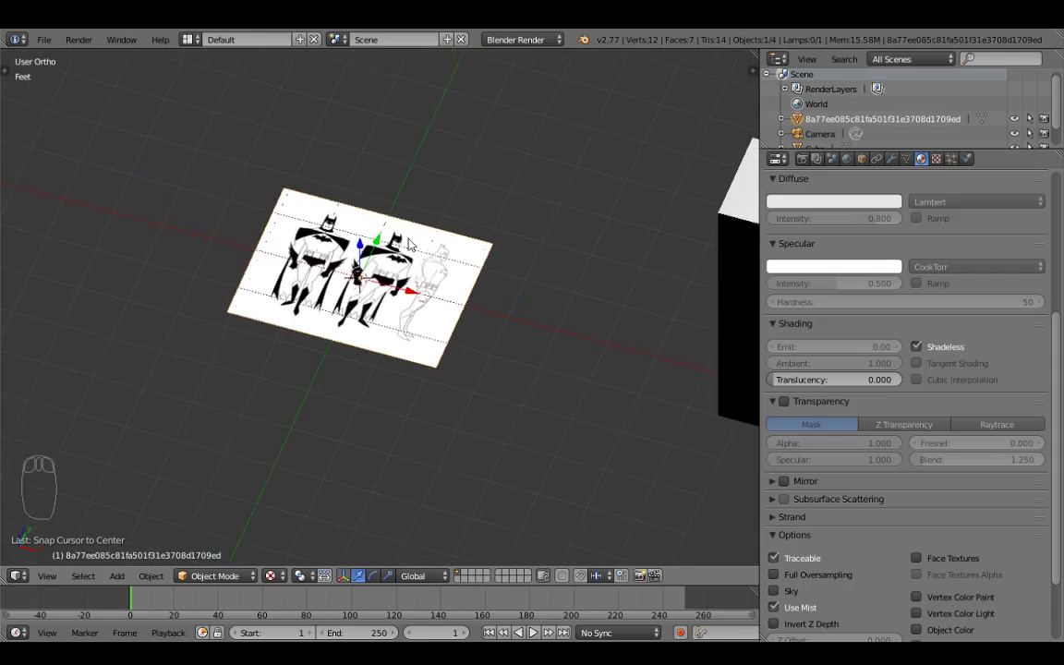
Step: Select the plane, rotate it 90° about X to stand upright, and check it edge-on
middle_click(427, 266)
drag(440, 240, 447, 260)
drag(441, 240, 411, 274)
click(420, 272)
drag(412, 274, 399, 251)
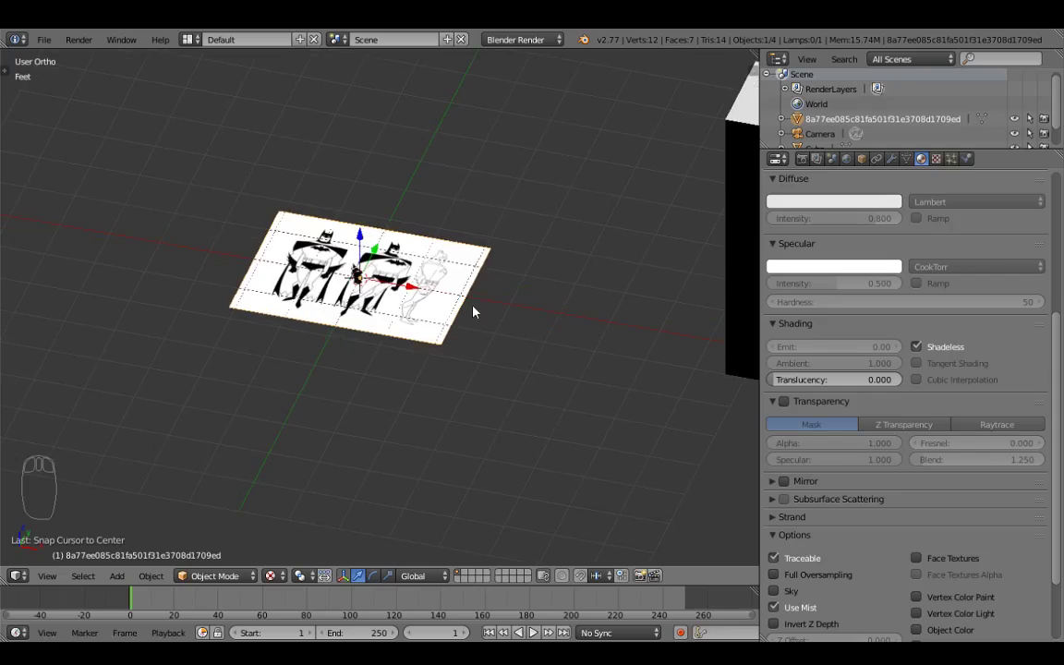
key(r)
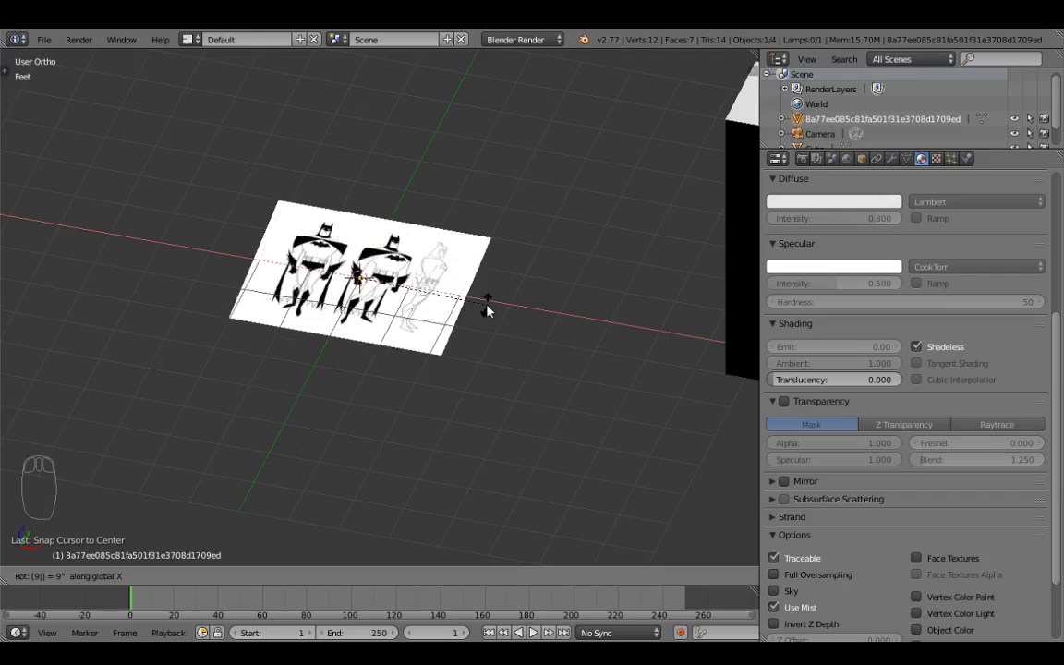
drag(343, 369, 529, 248)
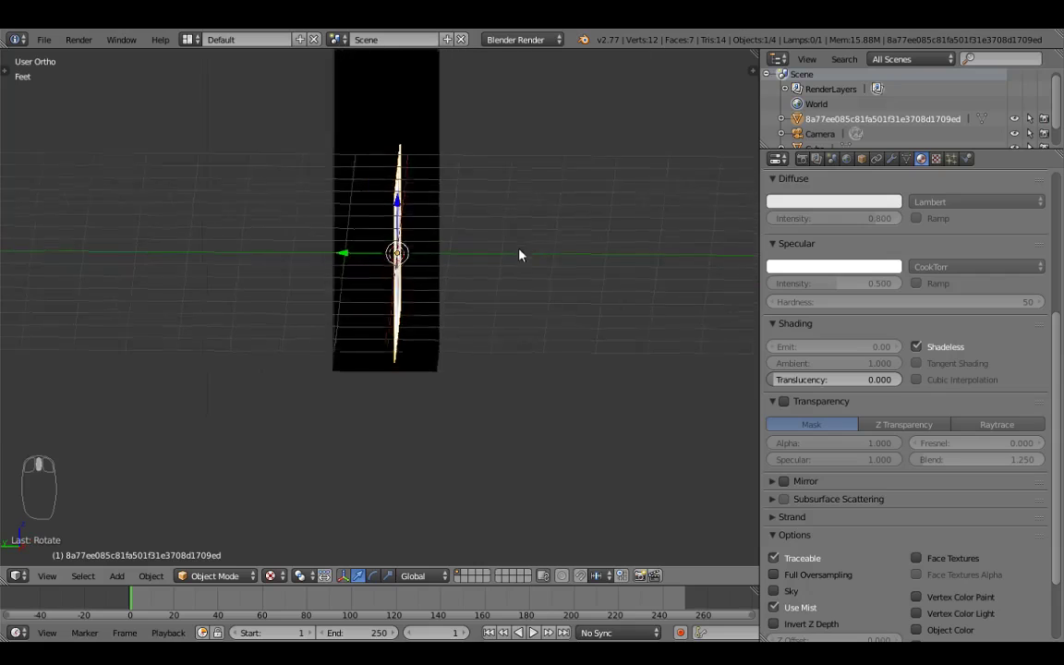
Step: In front view, scale the reference plane up to figure size
key(KP_1)
drag(427, 276, 396, 345)
key(g)
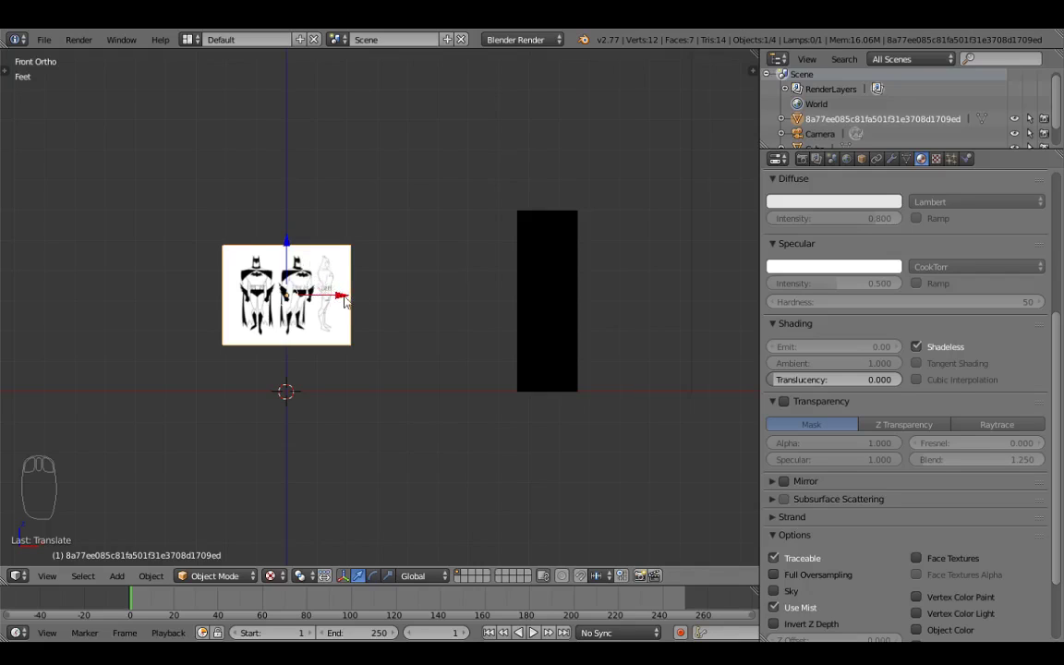
key(s)
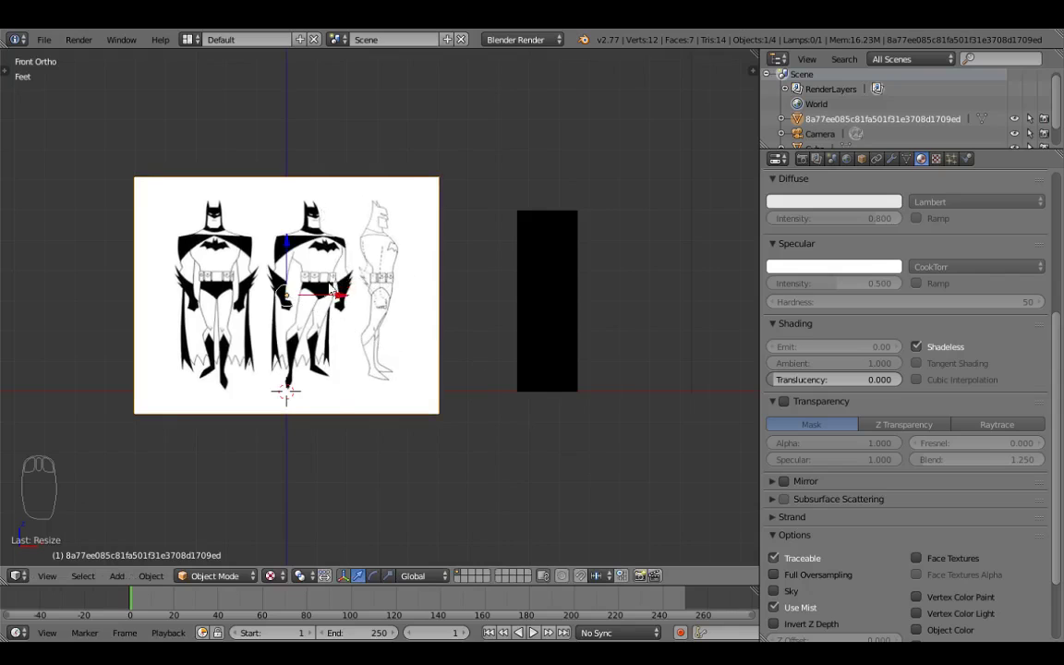
Step: Move the plane along Z so the Batman figures' feet rest on the grid, then check in perspective
drag(321, 280, 366, 341)
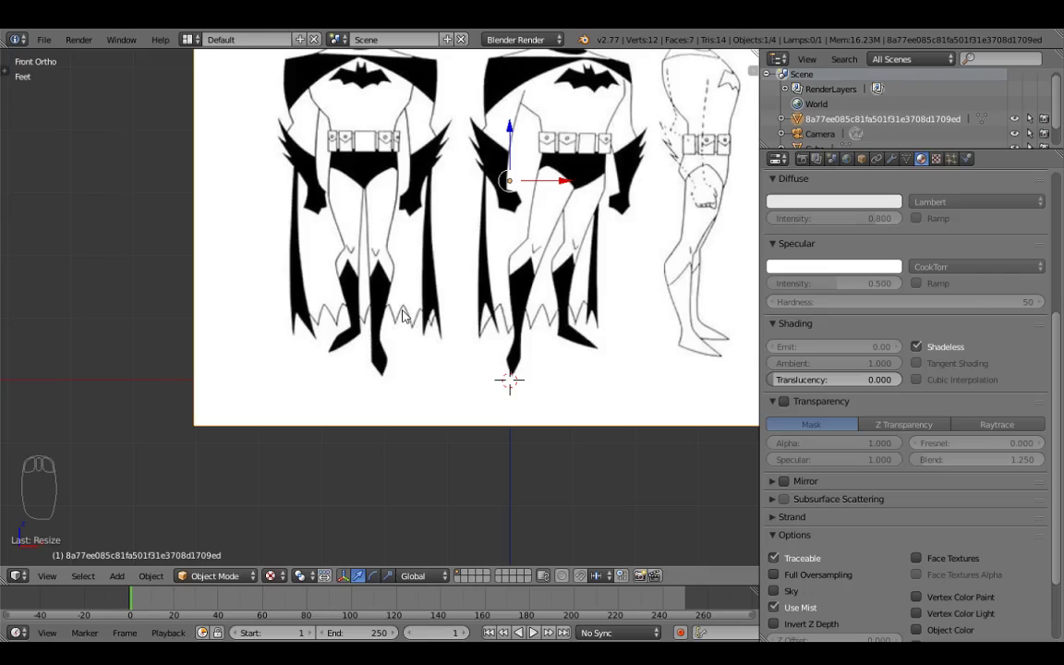
key(g)
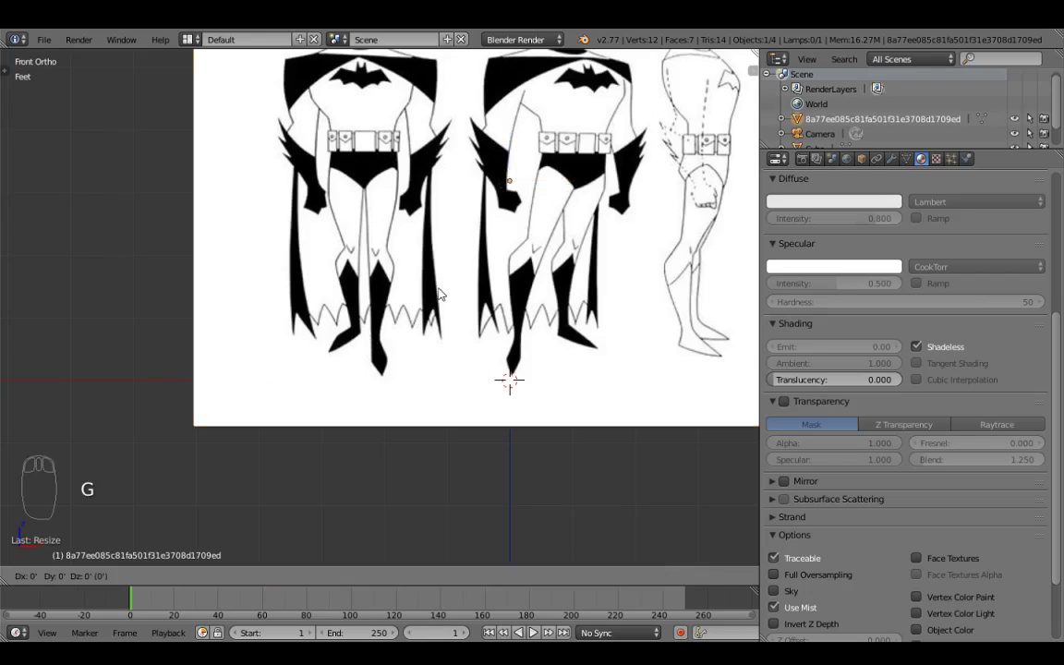
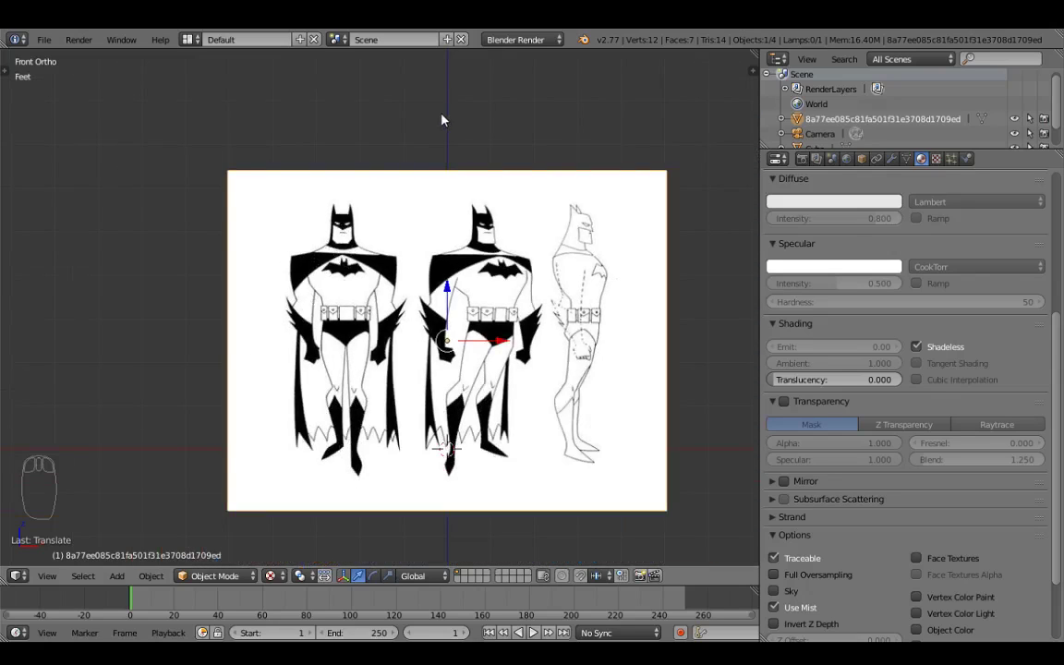
key(g)
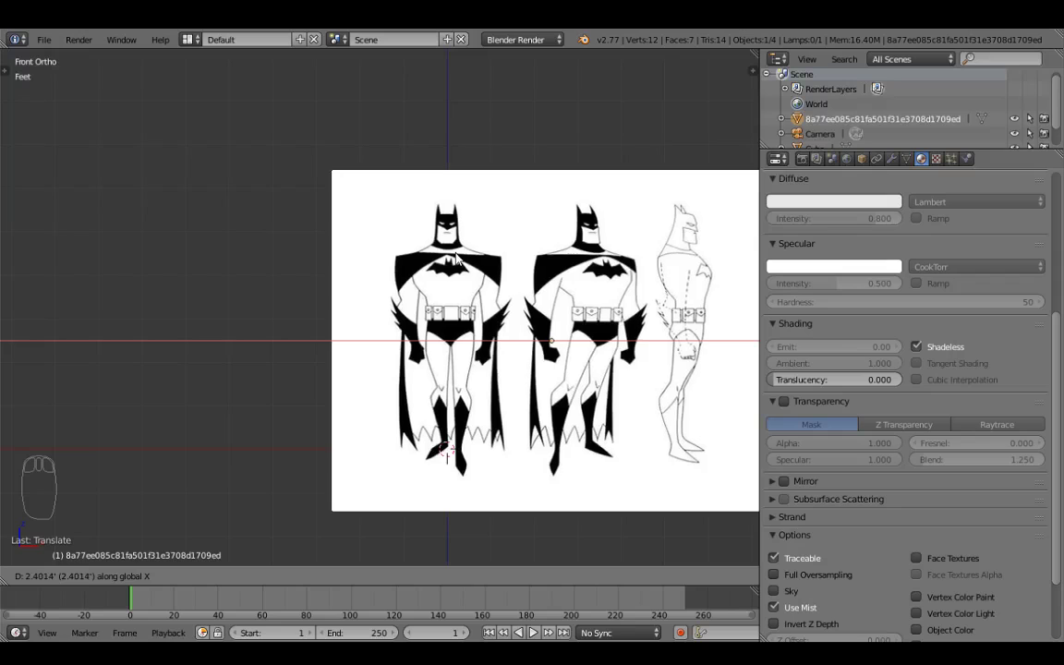
scroll(up, 3)
drag(454, 214, 470, 275)
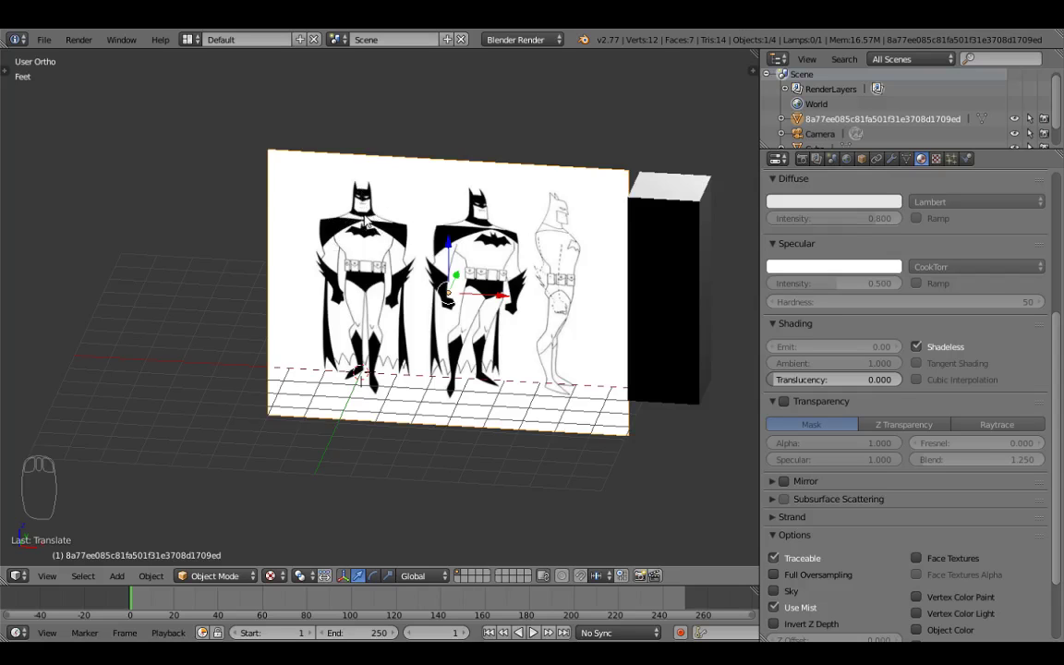
Step: Duplicate the front reference plane with Shift+D and rotate the copy 90° to stand perpendicular
drag(382, 220, 392, 223)
middle_click(392, 223)
key(shift+d)
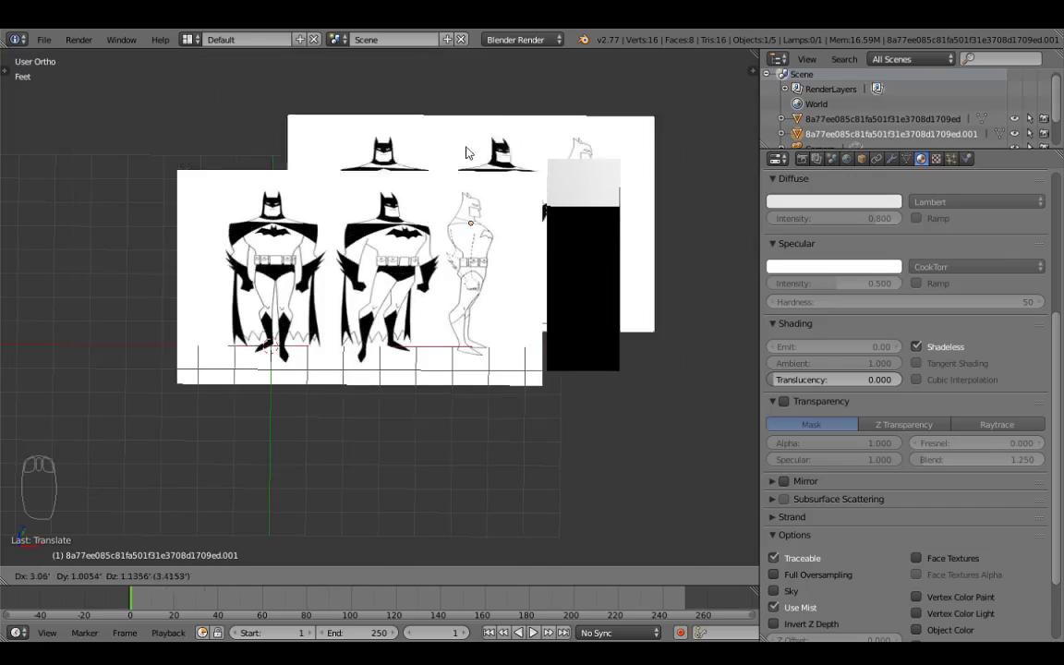
drag(473, 259, 313, 250)
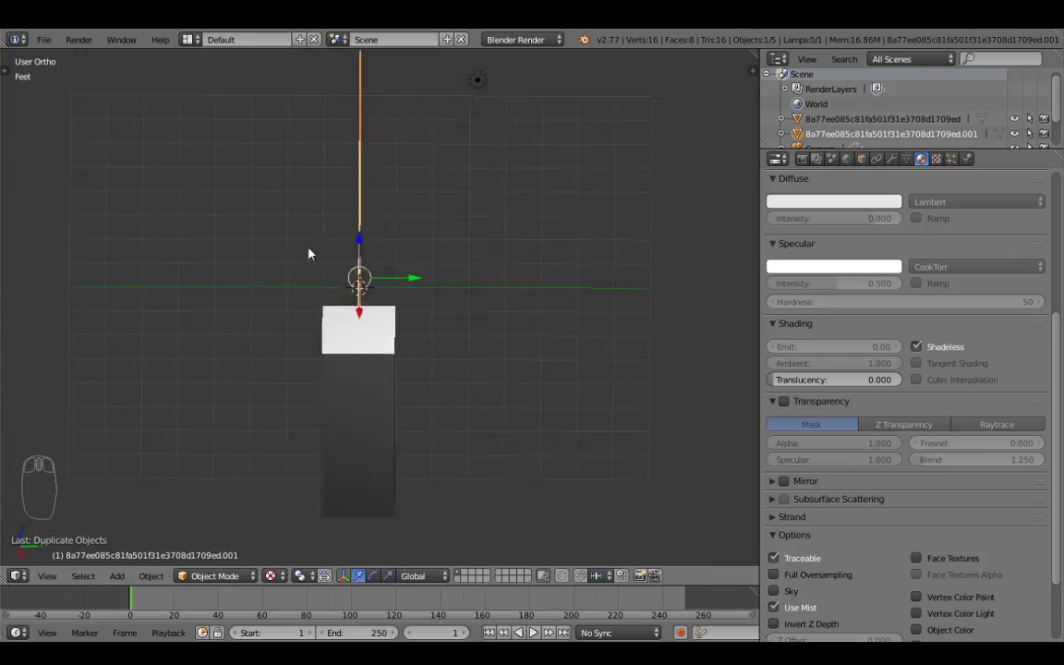
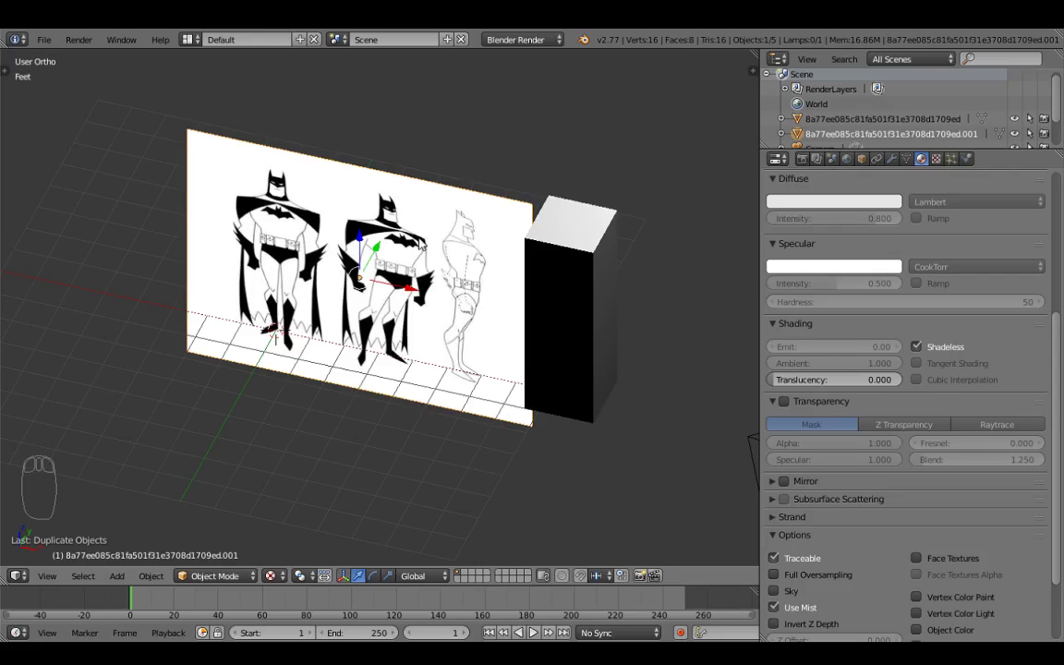
key(r)
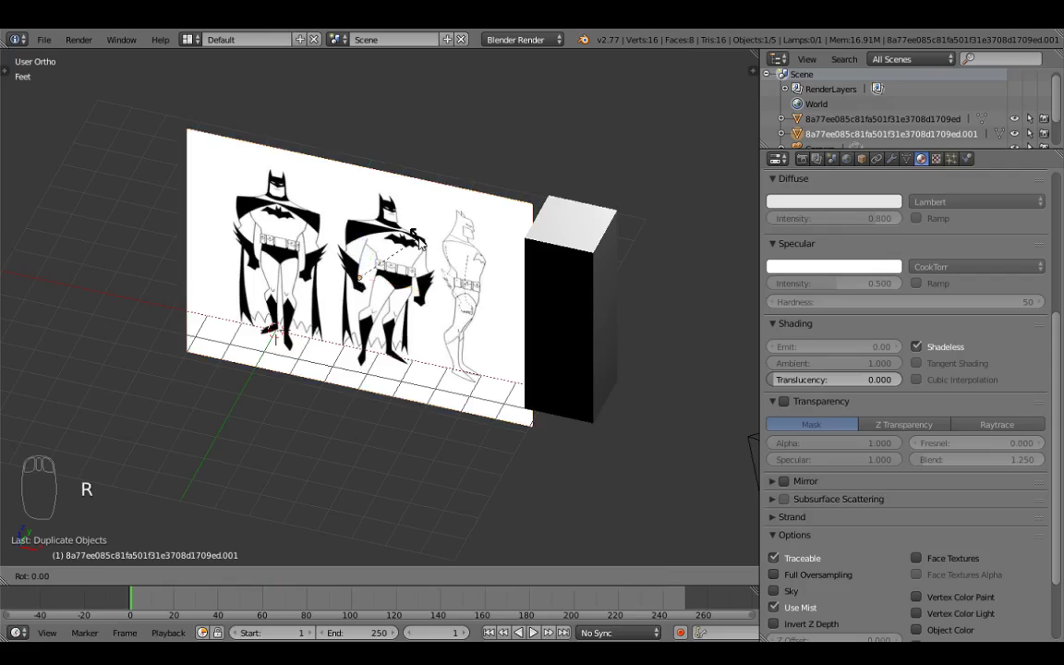
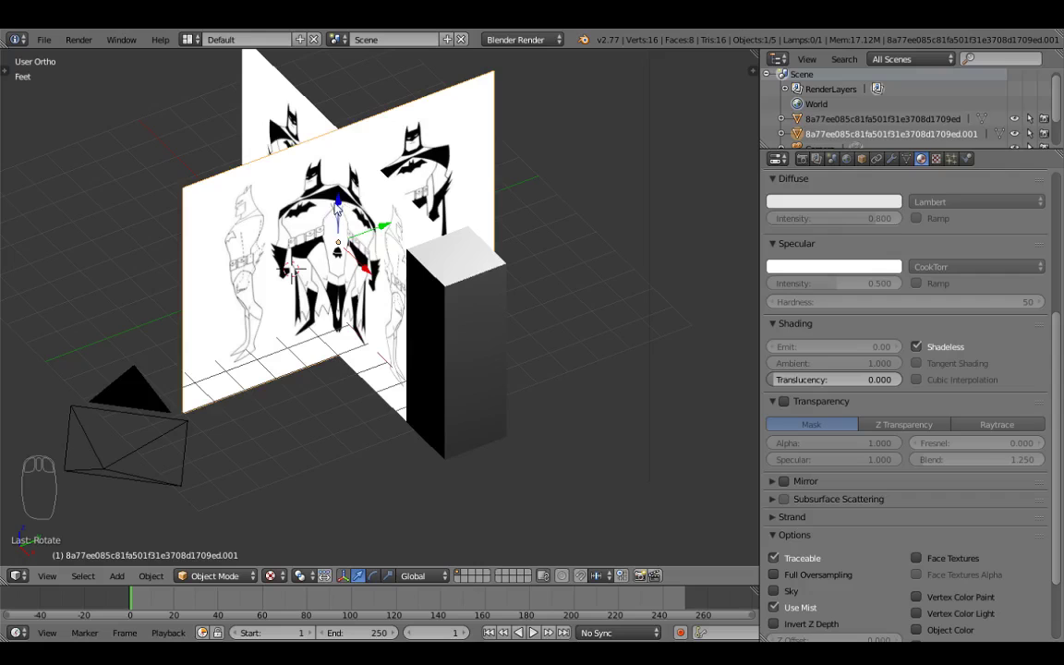
Step: Move the side plane along its axis away from the front plane with G
drag(517, 256, 380, 331)
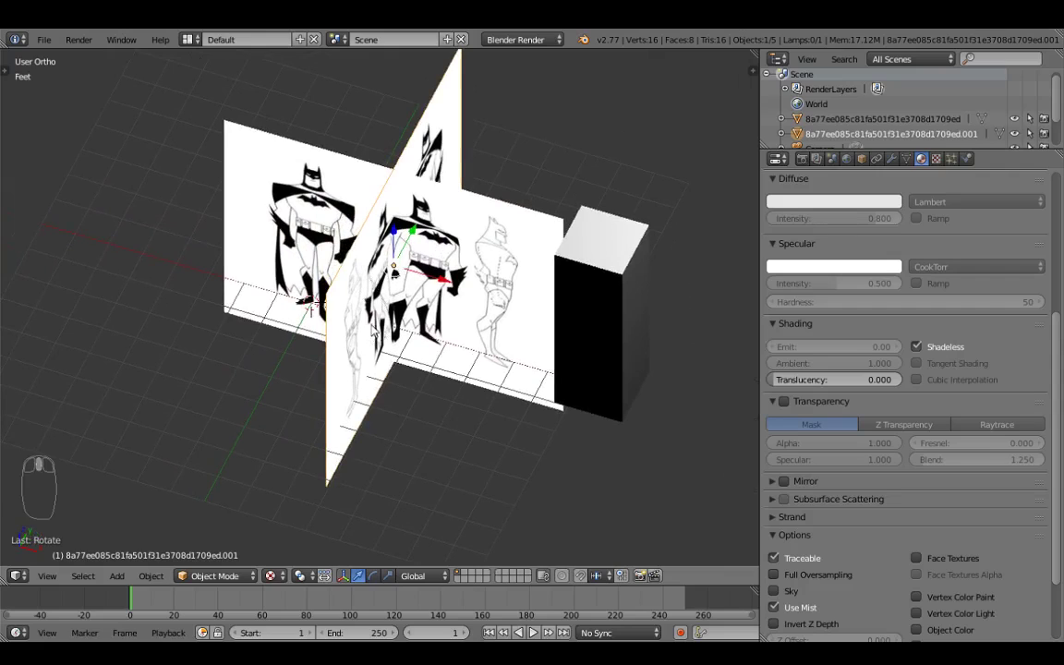
key(g)
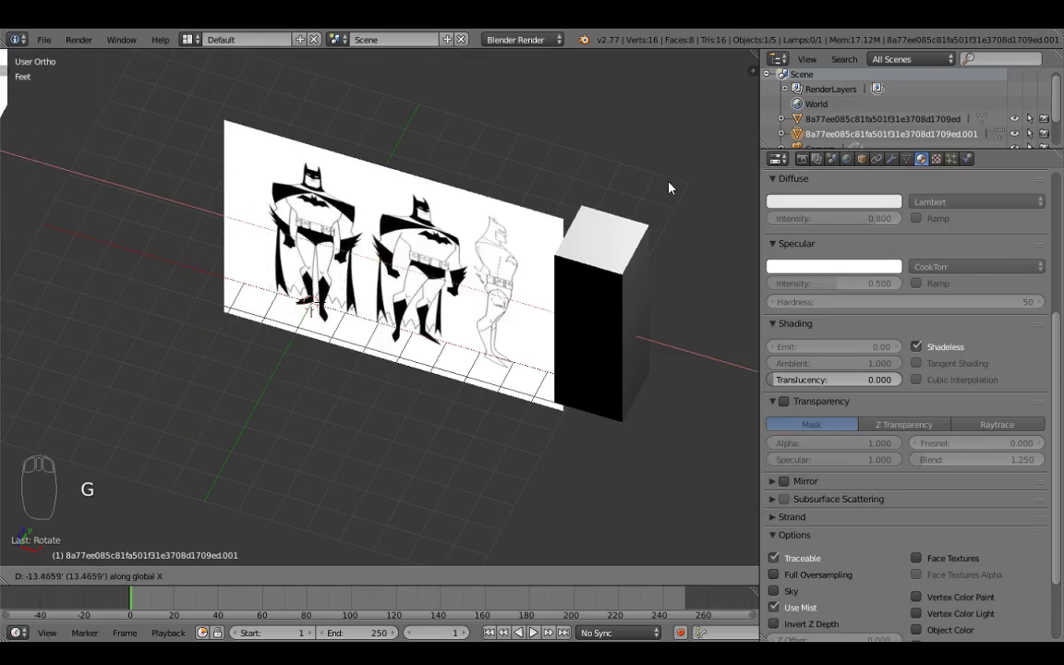
drag(529, 246, 580, 233)
drag(540, 279, 583, 232)
key(g)
Step: Select the cube at the origin among the objects in the scene
right_click(655, 162)
drag(574, 399, 443, 502)
right_click(549, 497)
right_click(528, 501)
middle_click(436, 503)
right_click(435, 503)
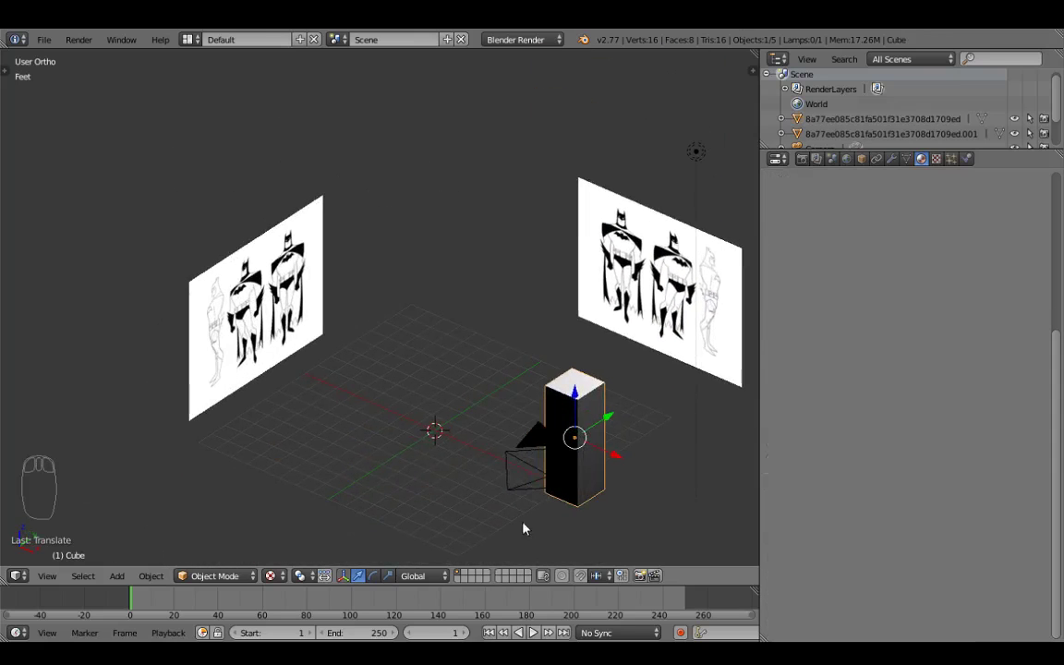
Step: Hide the cube with H and orbit so the front Batman plane fills the view
key(h)
middle_click(402, 408)
drag(416, 408, 554, 345)
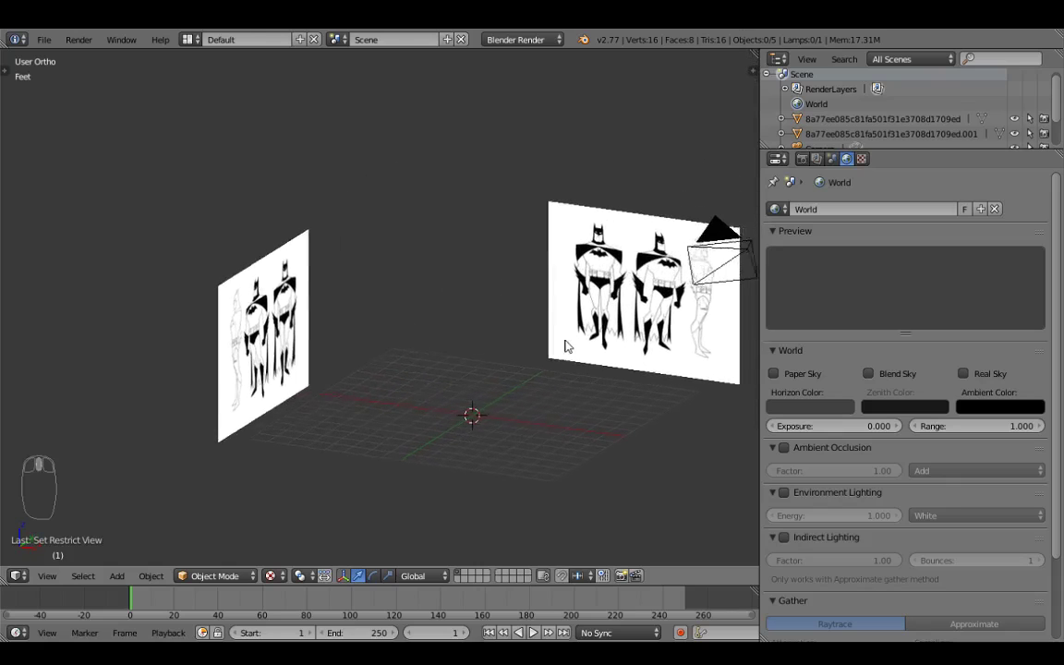
middle_click(608, 341)
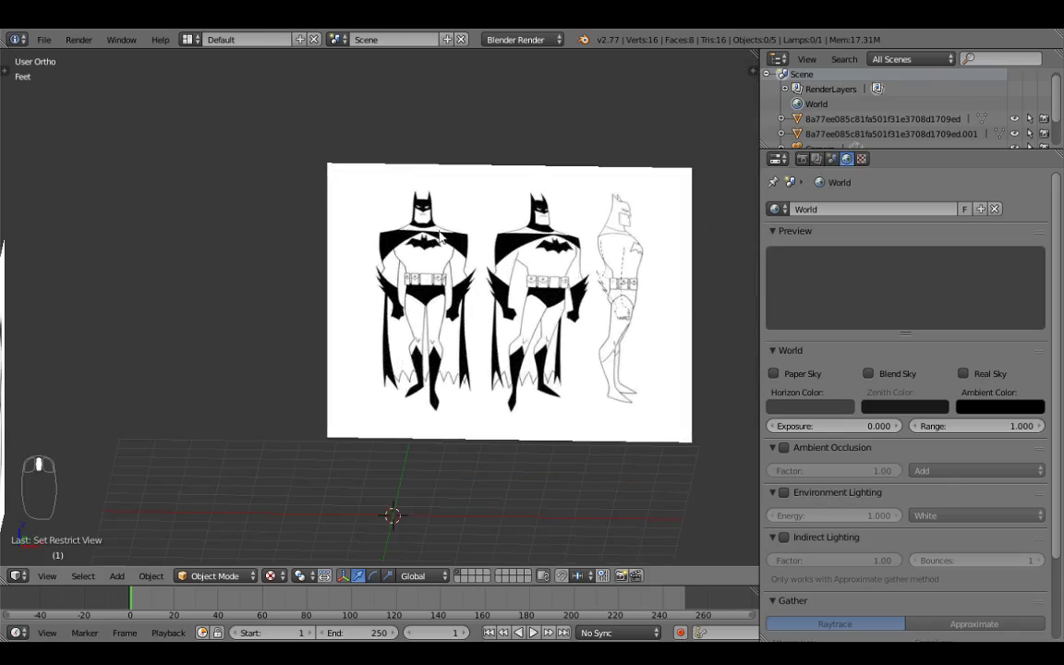
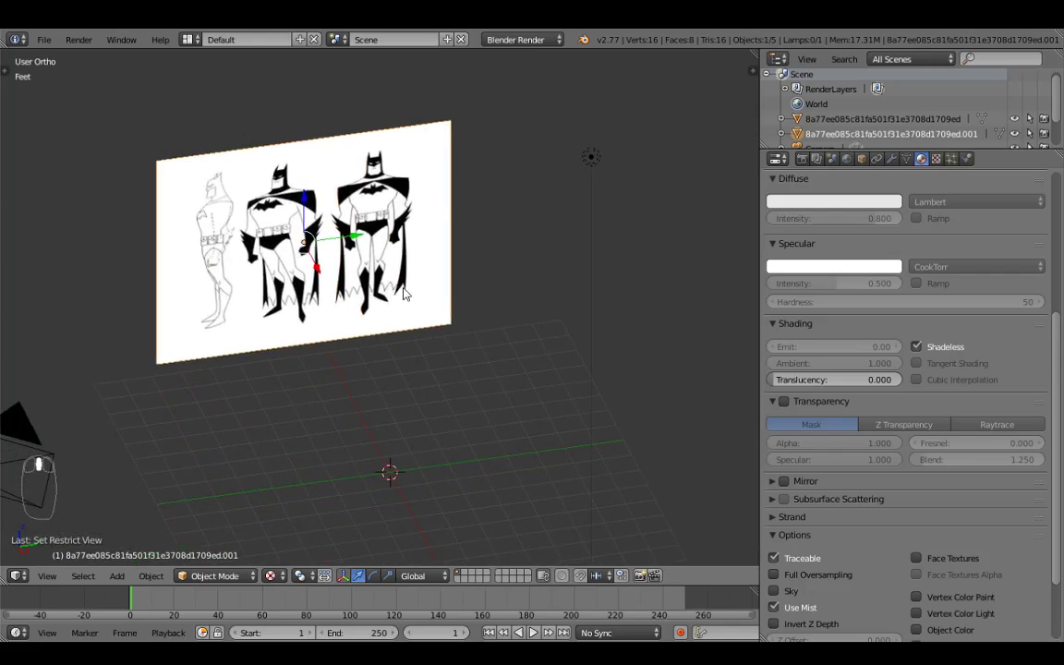
Step: View the scene in Right Ortho (Numpad 3) and zoom in on the Batman reference image
key(KP_3)
middle_click(409, 294)
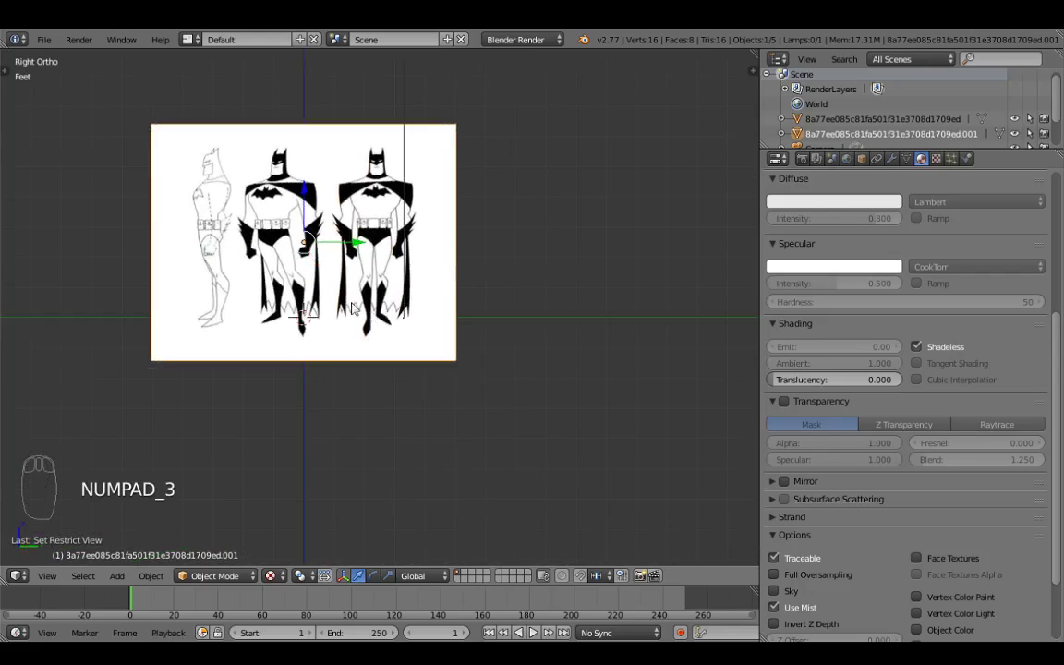
middle_click(340, 284)
drag(331, 227, 243, 186)
drag(297, 178, 341, 244)
Step: Move the reference plane with G so the middle Batman figure centers on the axis line
key(g)
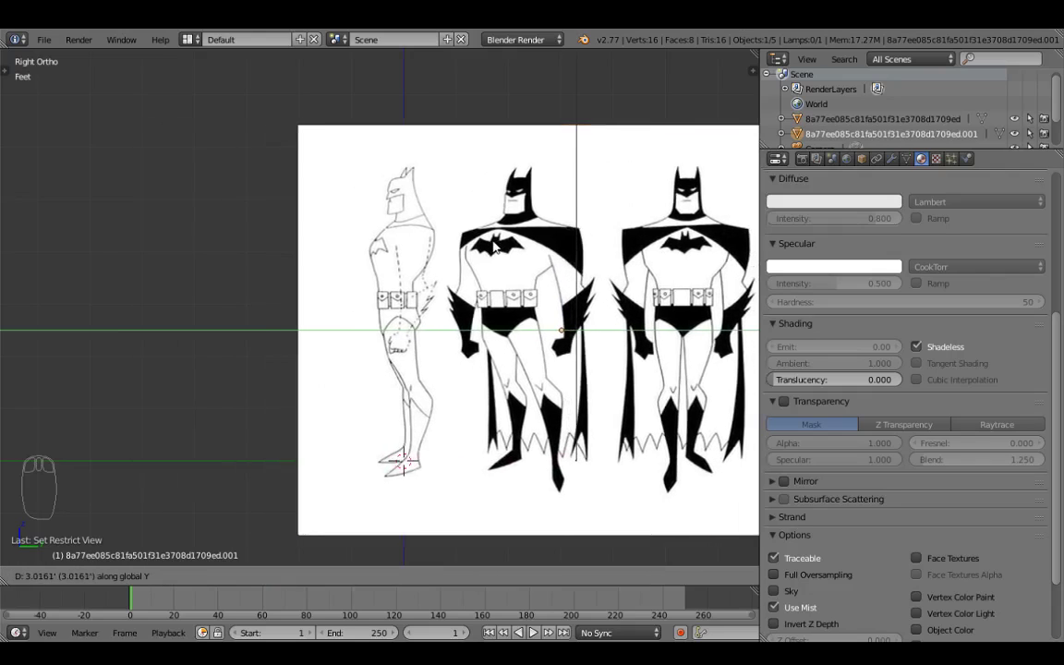
drag(424, 225, 363, 151)
scroll(down, 3)
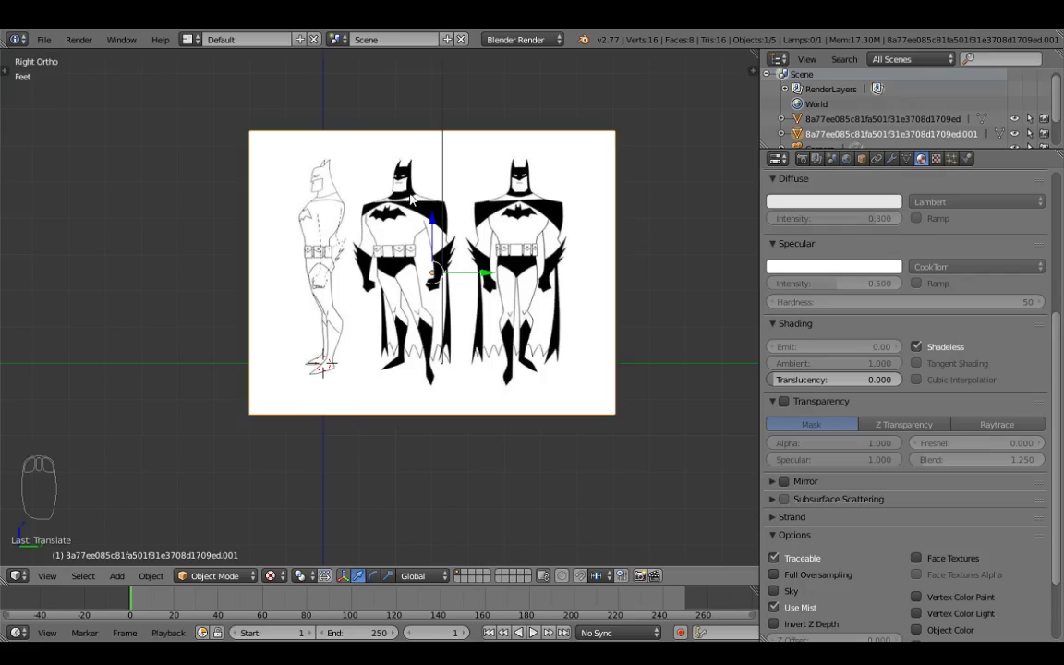
scroll(down, 3)
drag(437, 212, 436, 208)
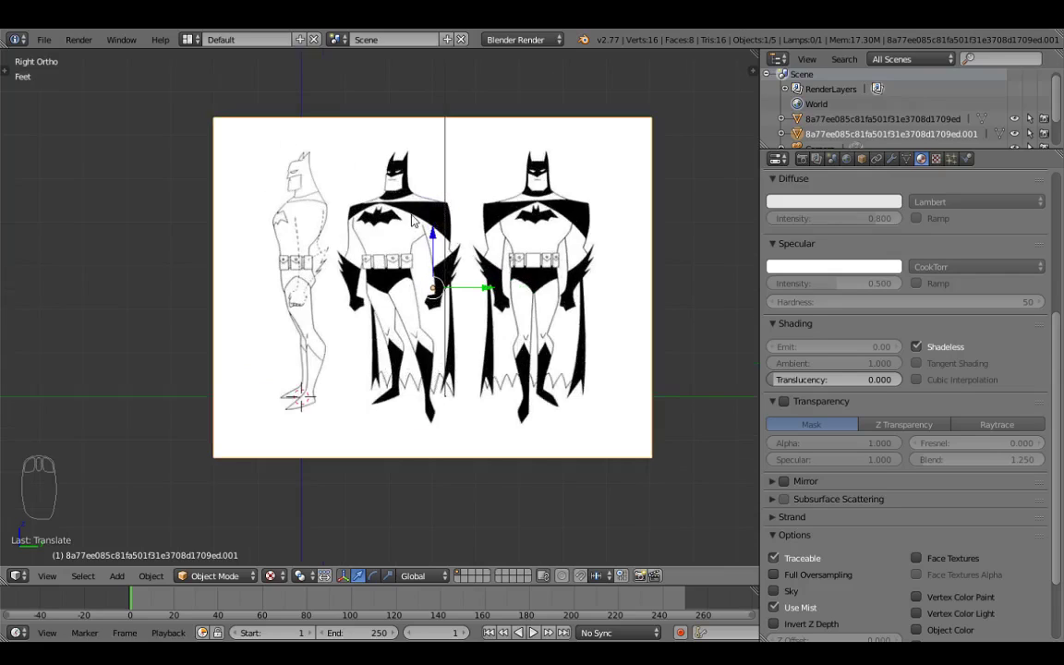
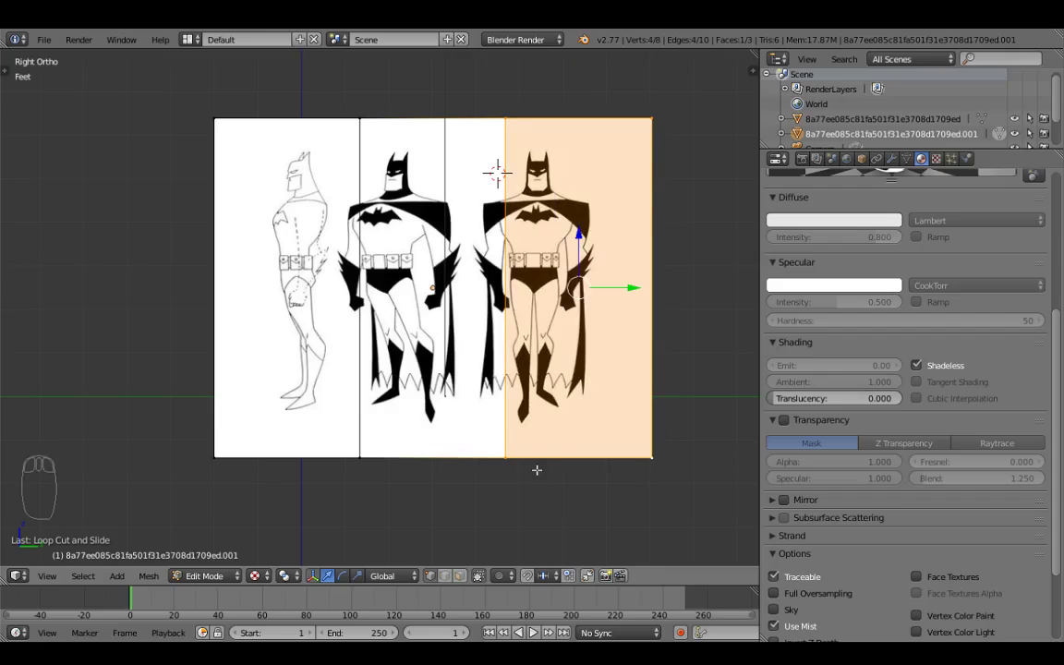
Step: Delete the unwanted plane section's vertices with X, leaving a single Batman figure
key(x)
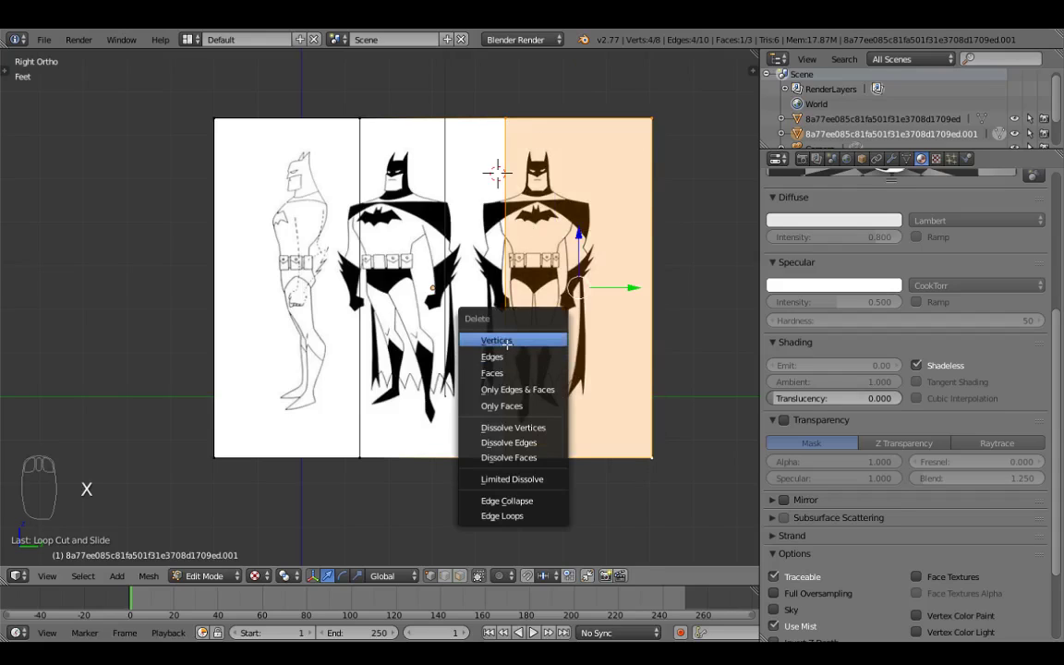
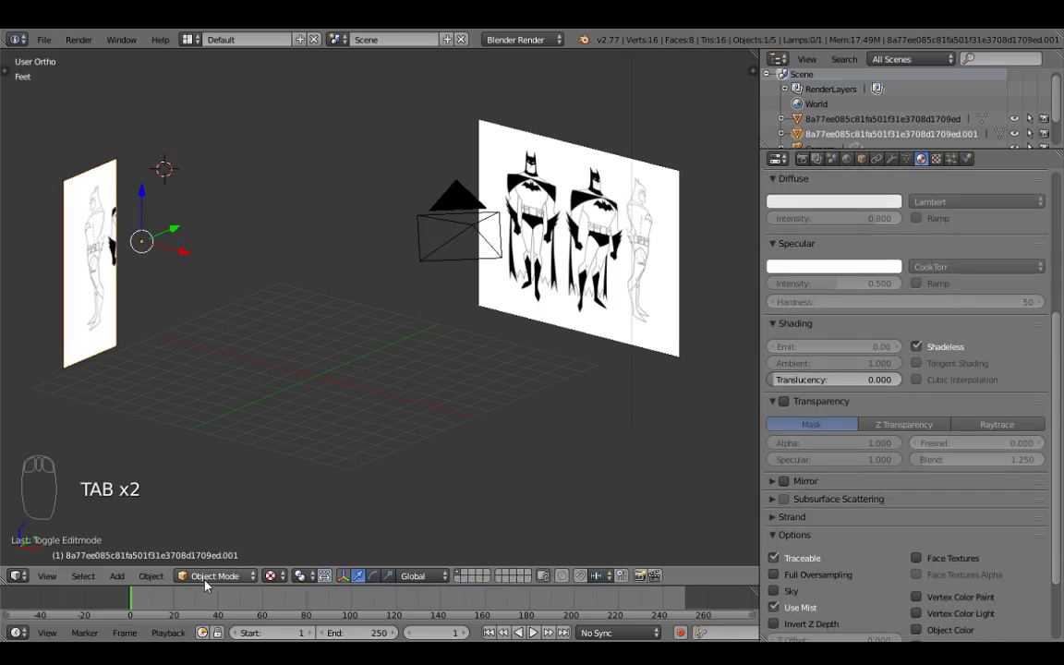
drag(385, 342, 323, 381)
drag(515, 271, 250, 554)
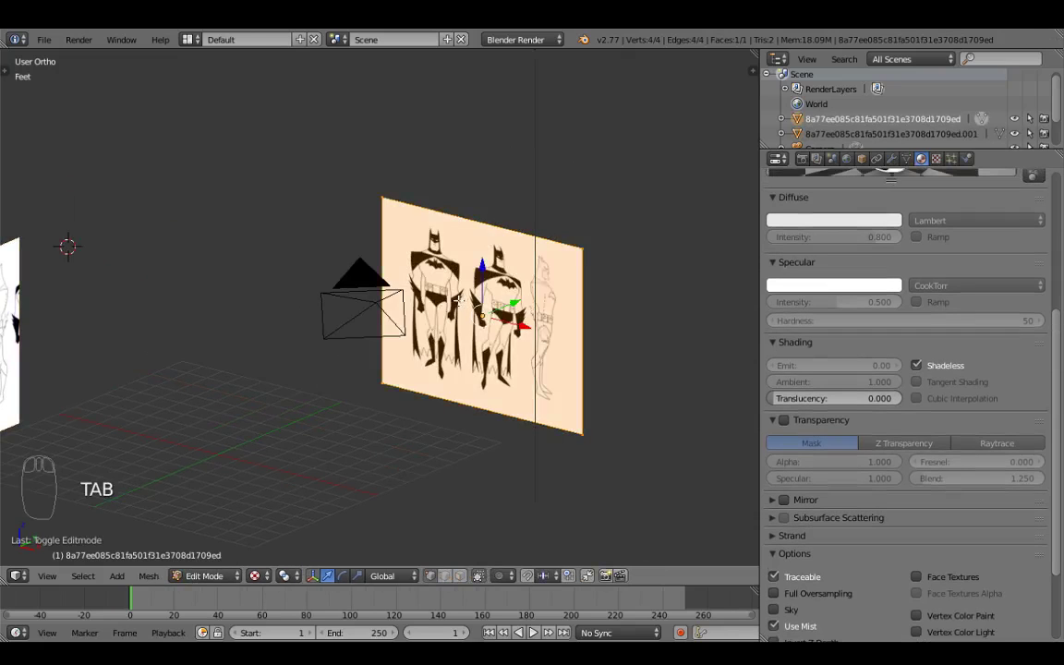
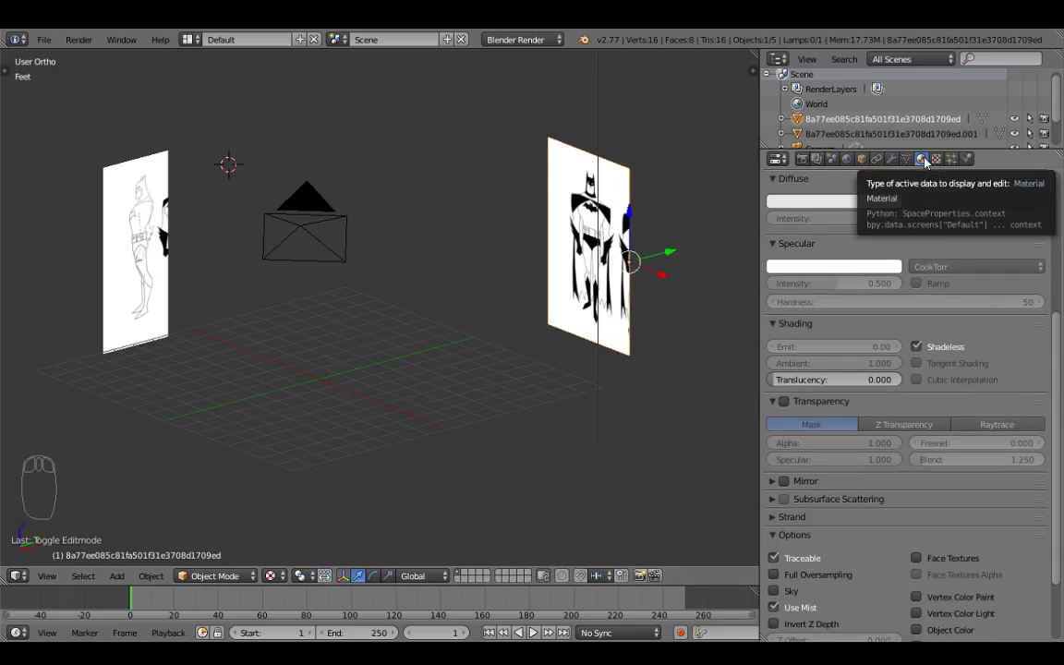
Step: Enable Transparency on the front plane's material with Alpha 0.5
drag(930, 163, 930, 167)
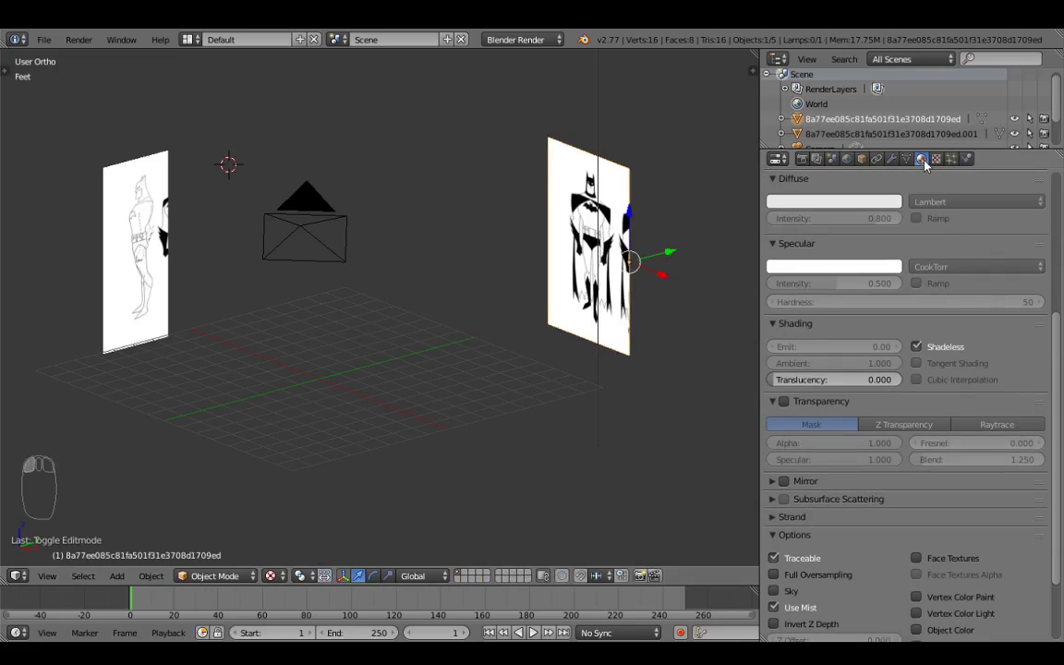
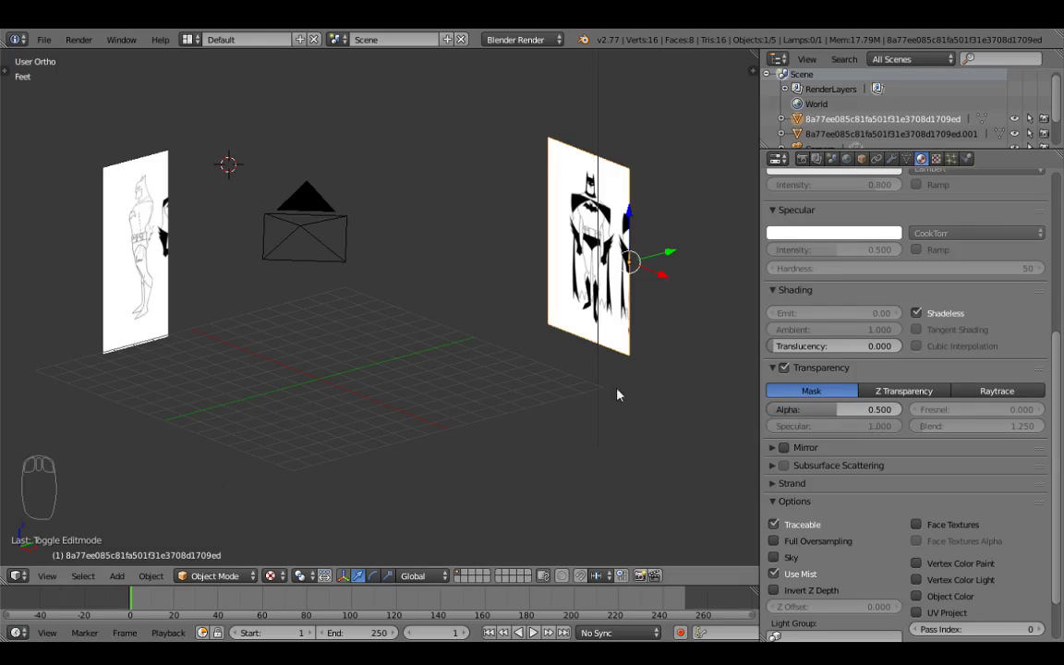
drag(603, 300, 641, 296)
scroll(up, 3)
scroll(up, 3)
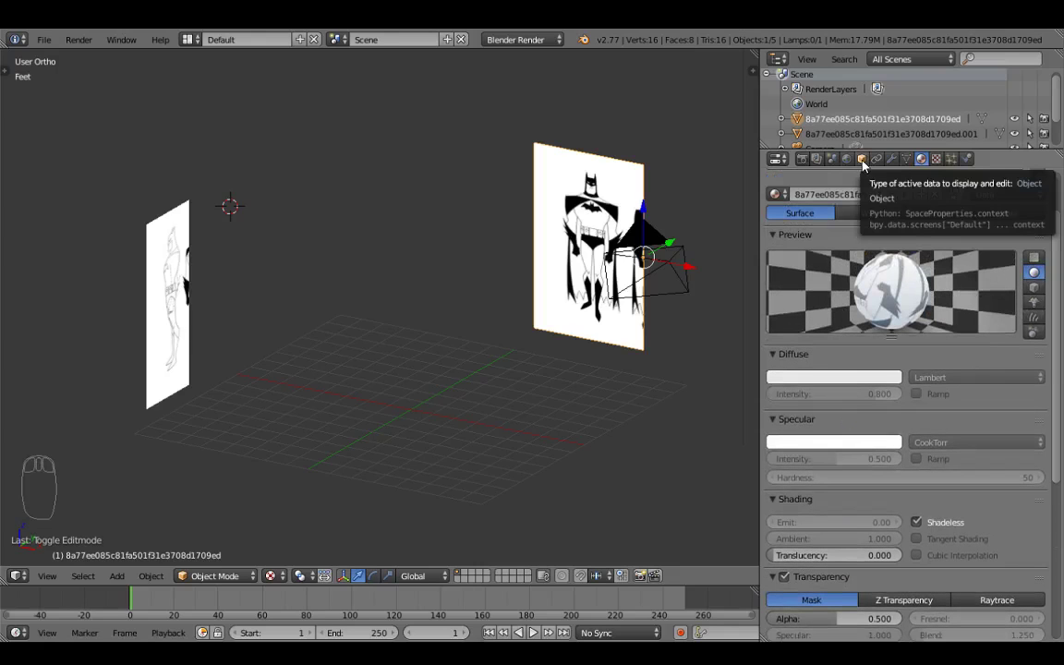
Step: Enable Display > X-Ray for the front plane in its Object settings
drag(864, 166, 864, 165)
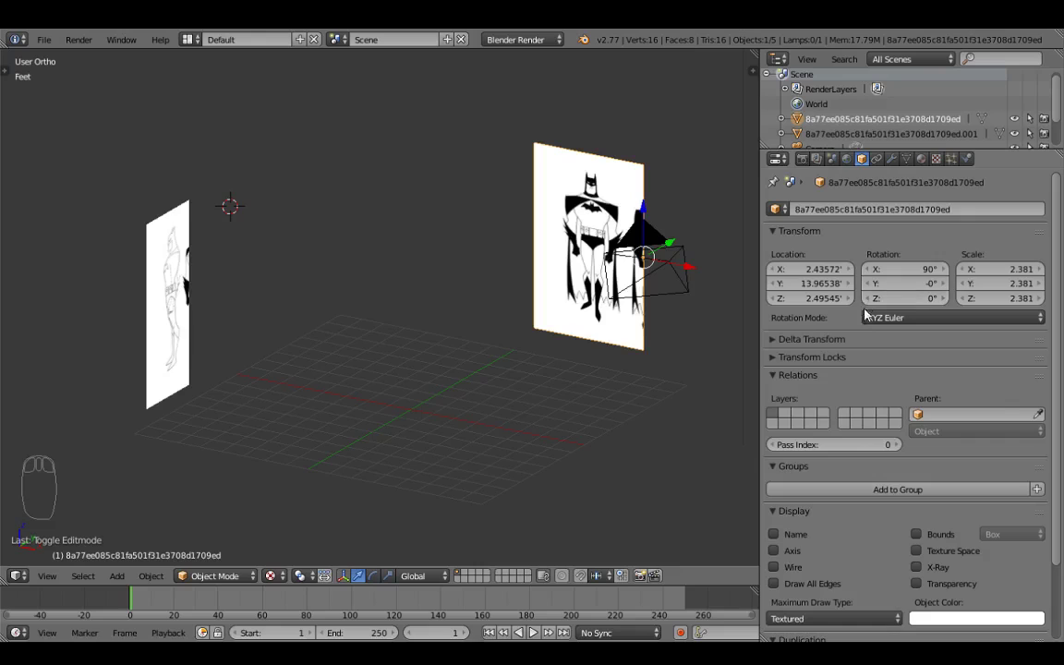
drag(867, 340, 919, 486)
drag(919, 486, 919, 486)
click(920, 485)
drag(642, 295, 476, 289)
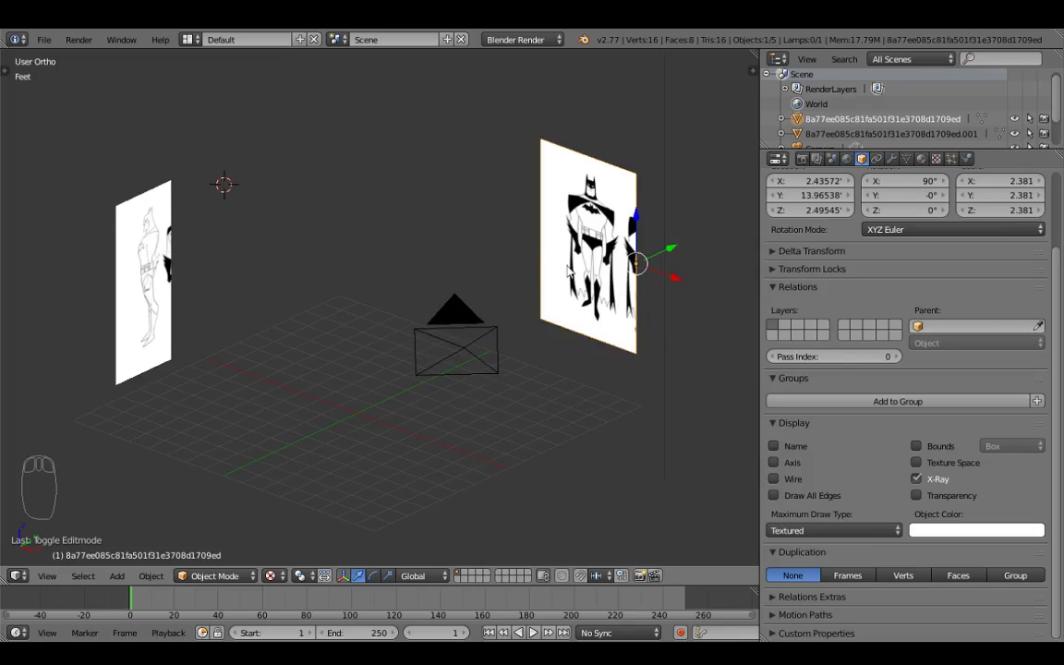
drag(585, 232, 616, 263)
Step: Show the N shelf and set the viewport Shading to GLSL
key(n)
drag(619, 250, 606, 380)
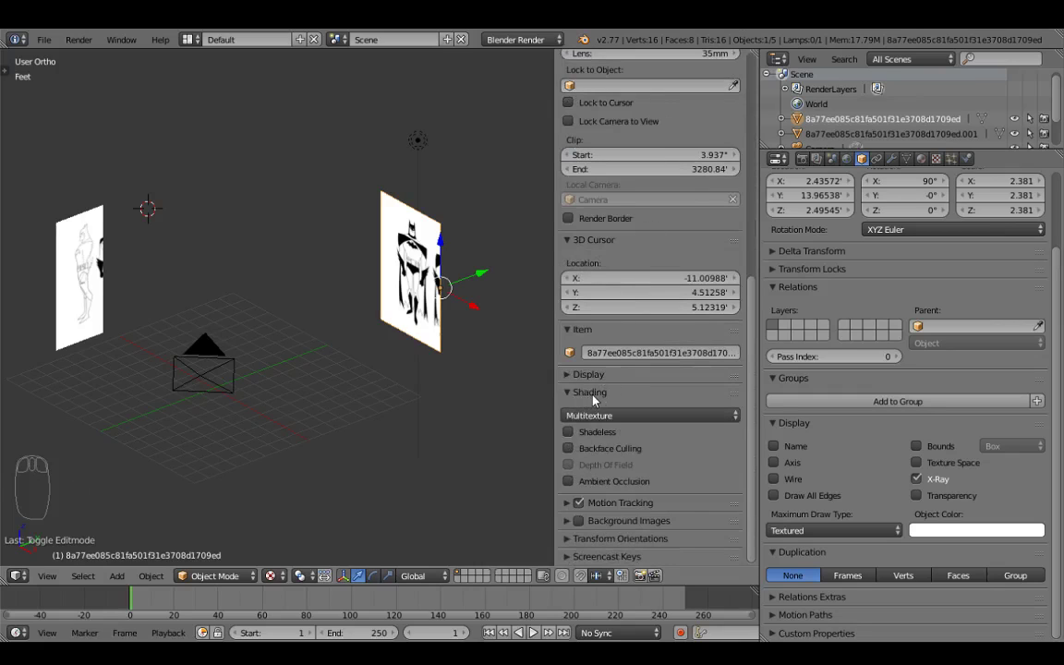
drag(604, 422, 588, 389)
drag(419, 298, 495, 264)
Step: Select the side reference plane and enable X-Ray in its Object Display settings
drag(500, 257, 925, 486)
right_click(919, 481)
drag(919, 481, 336, 337)
drag(298, 334, 325, 329)
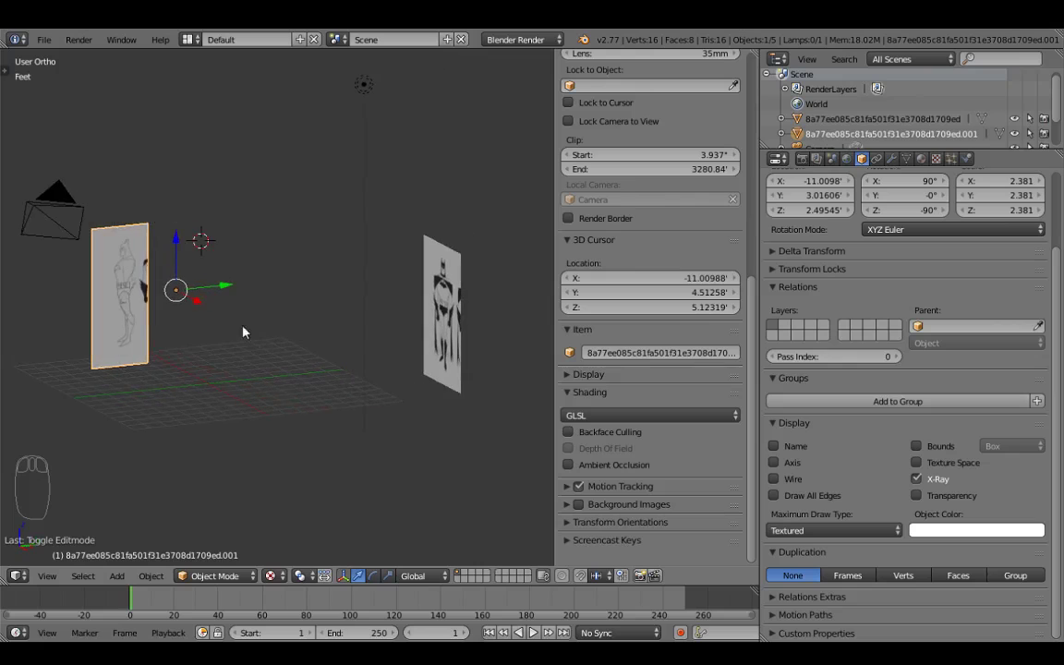
drag(255, 326, 382, 327)
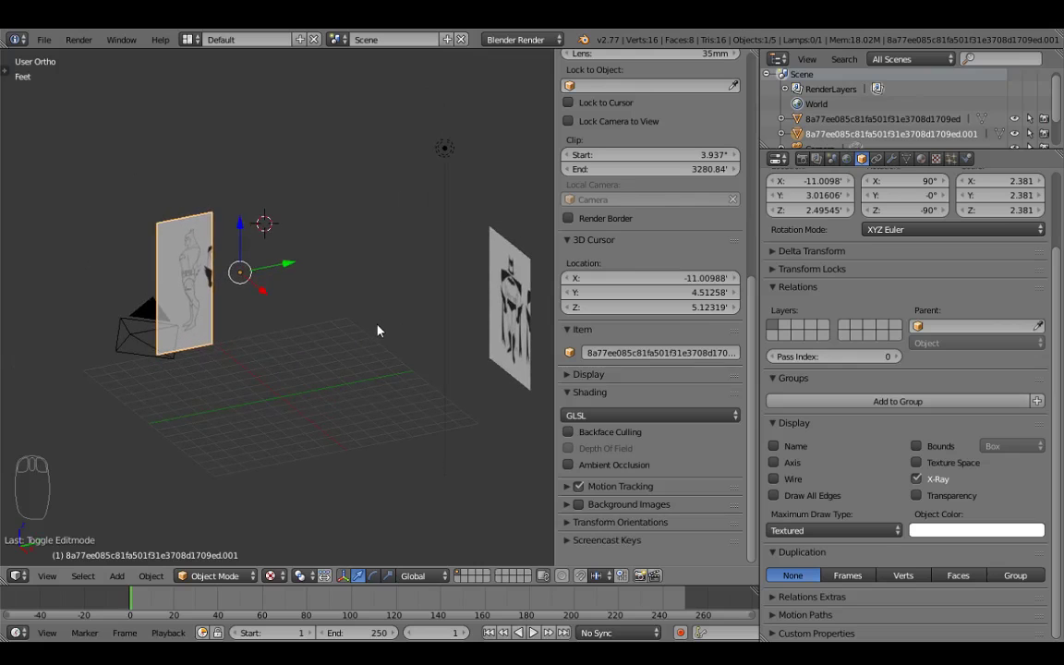